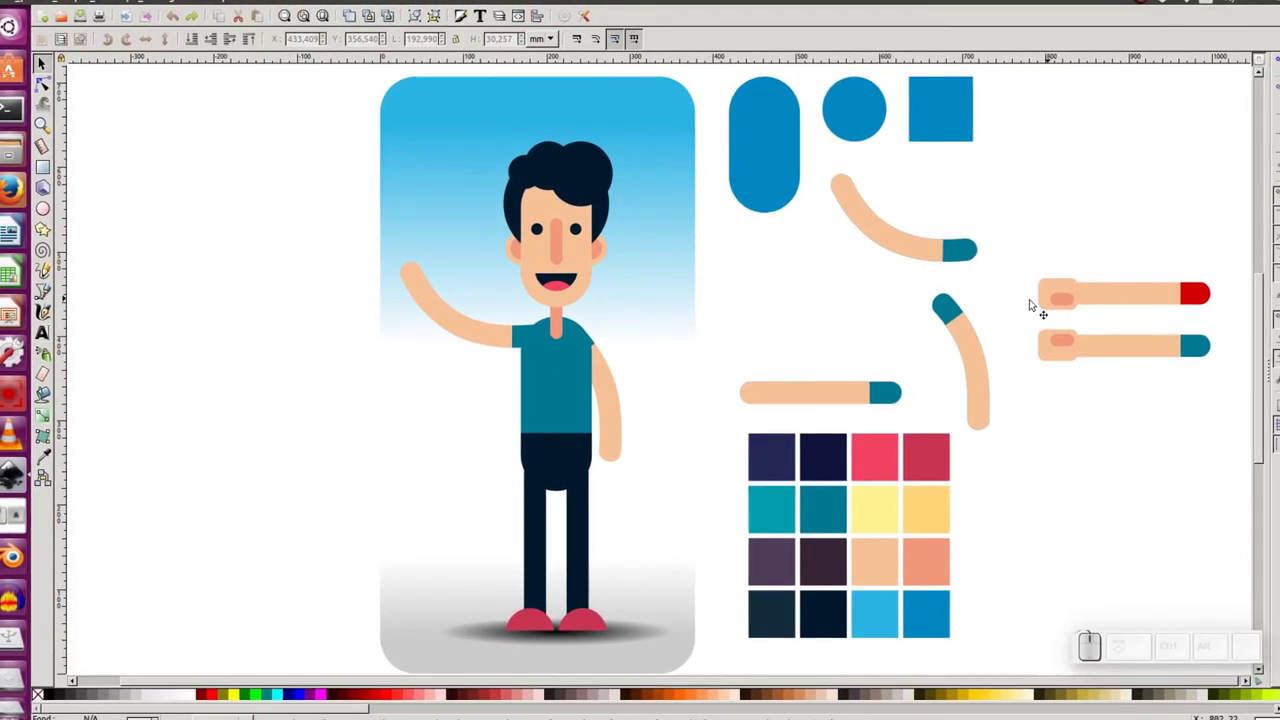
- Select the waving arm and the hanging arm, then drop the selection
left_click(501, 335)
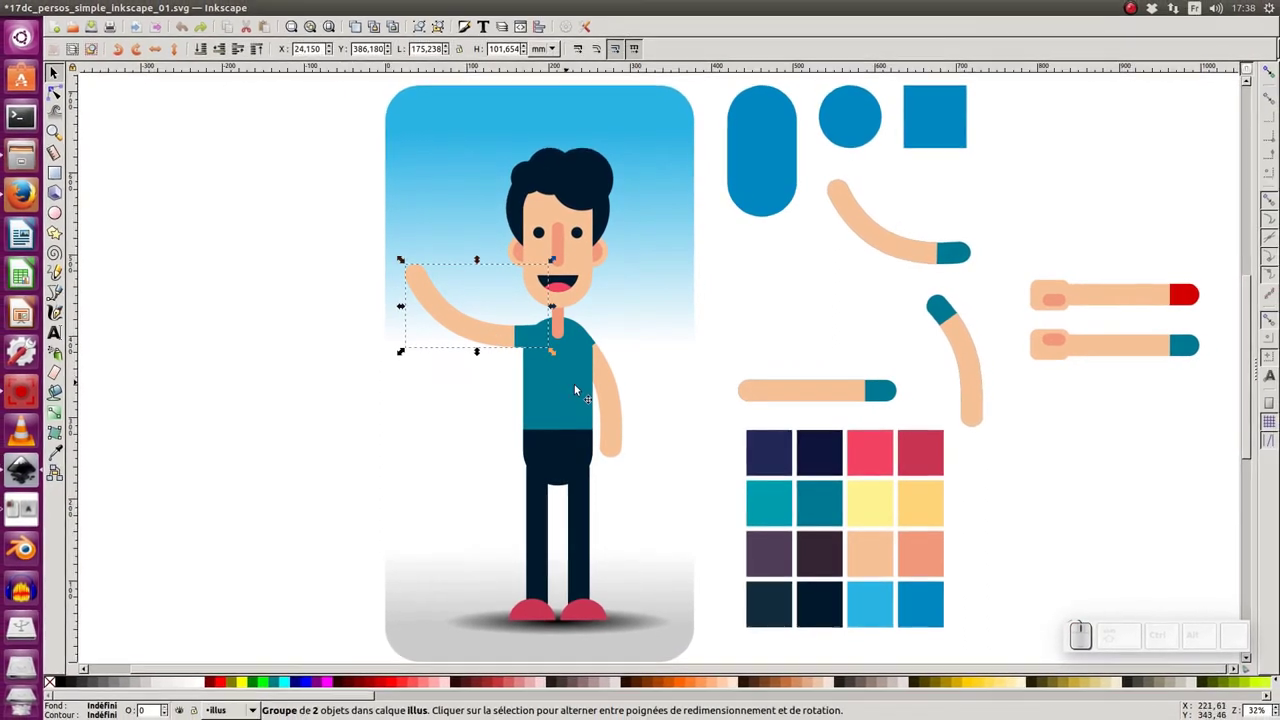
left_click(615, 393)
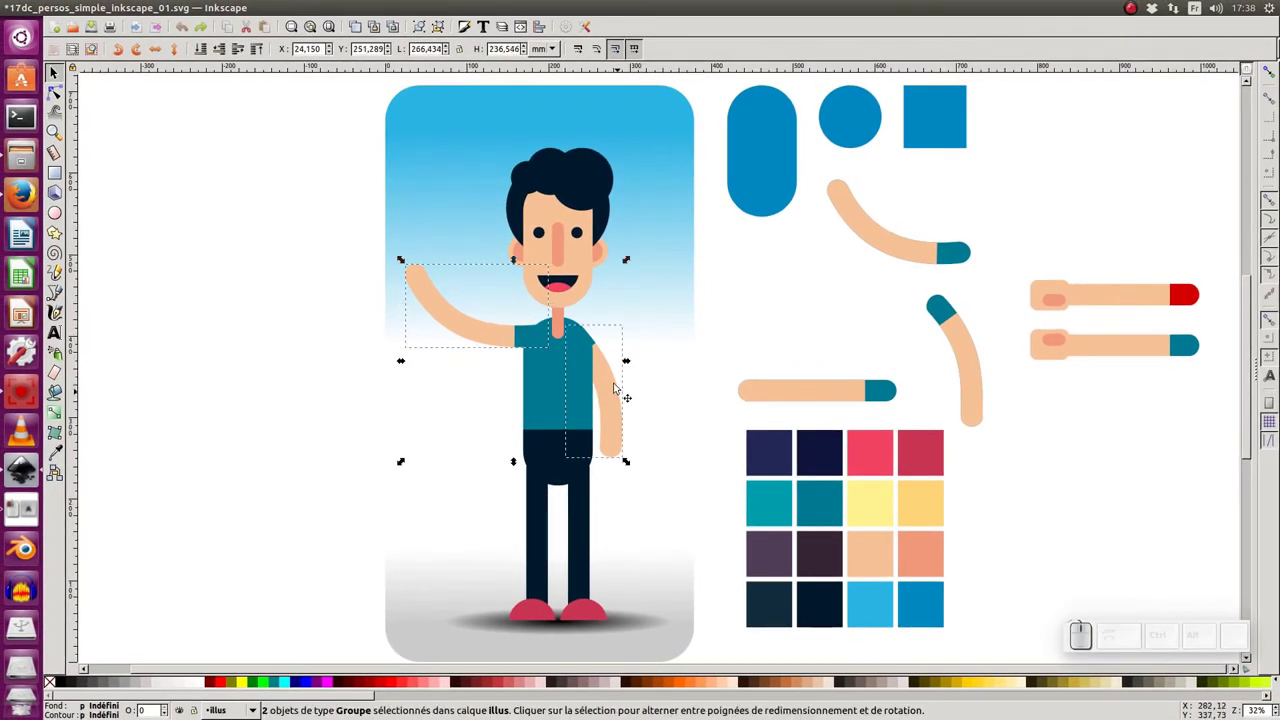
left_click(340, 320)
left_click(63, 68)
- Reselect both arms and delete them, leaving the character armless
left_click(443, 308)
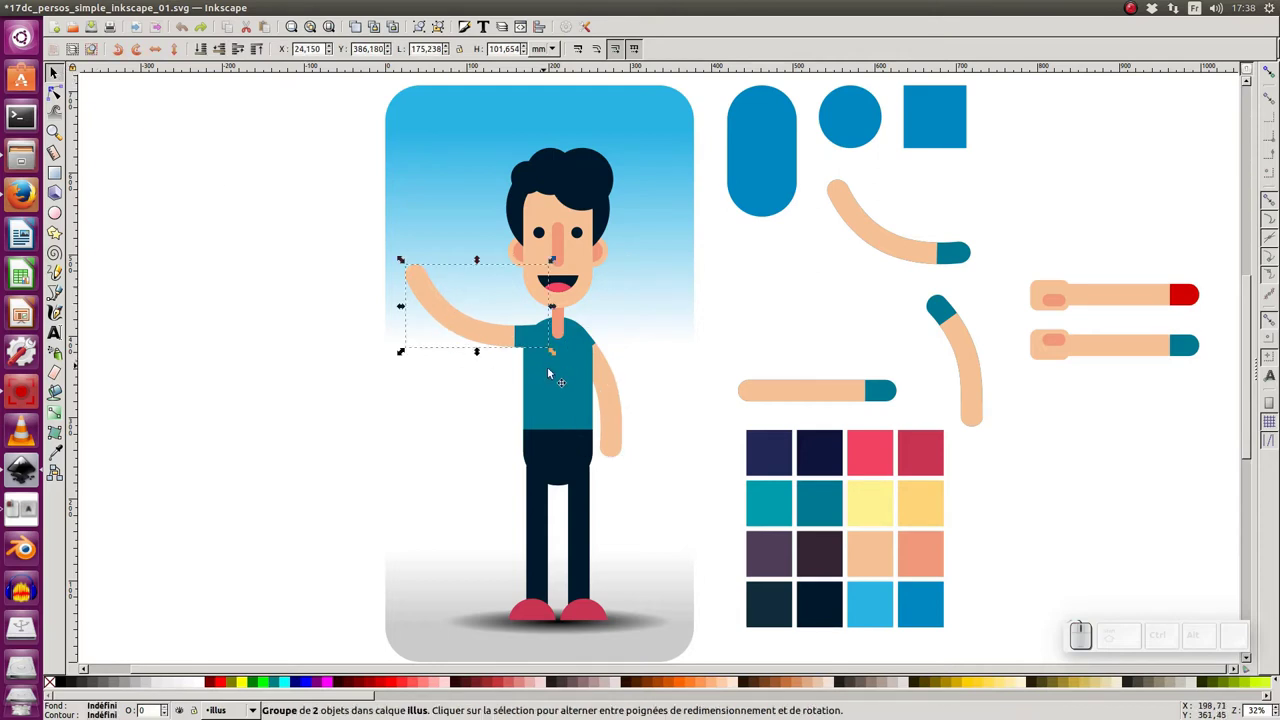
left_click(613, 381)
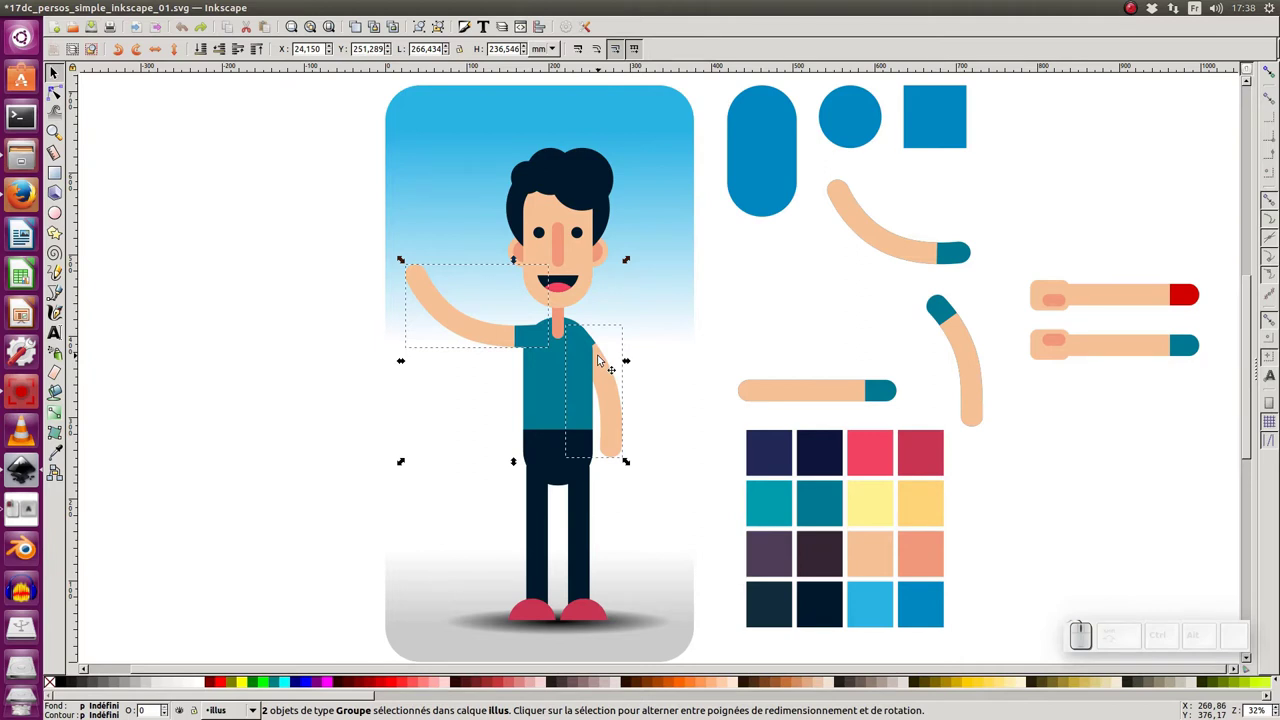
key("Delete")
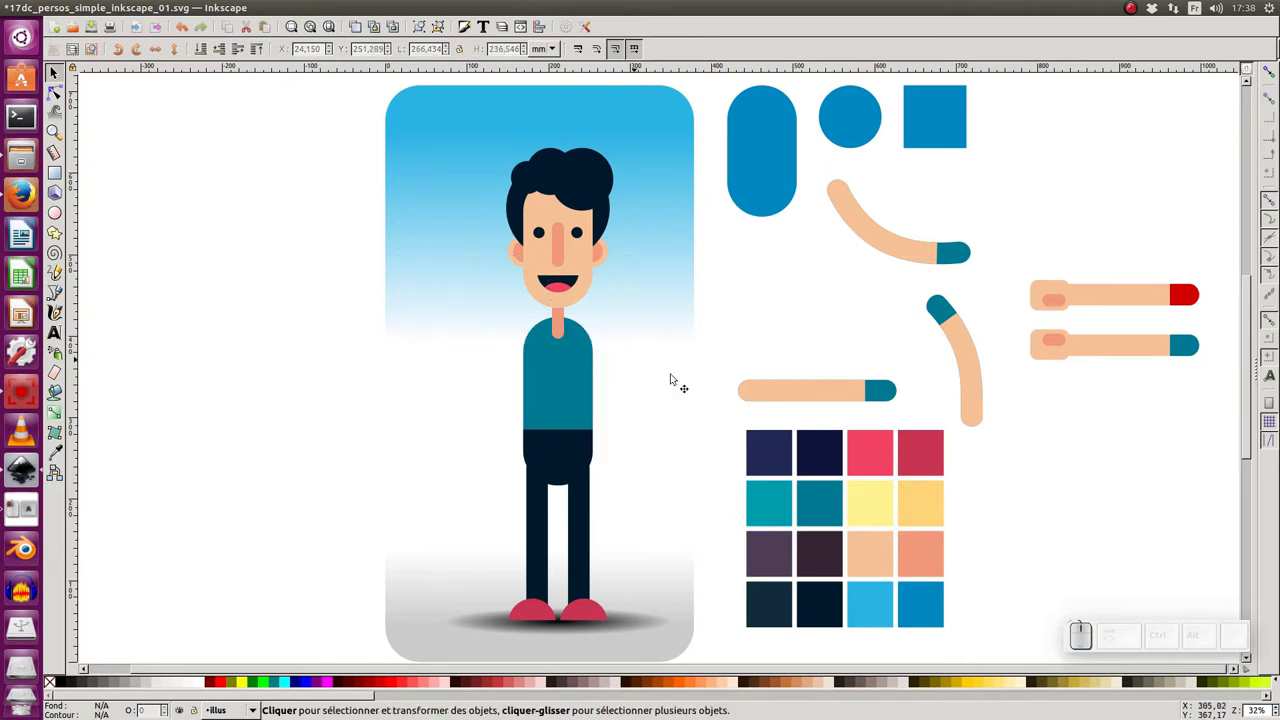
- Duplicate the straight arm piece with teal cuff and move the copy just above it
left_click(831, 393)
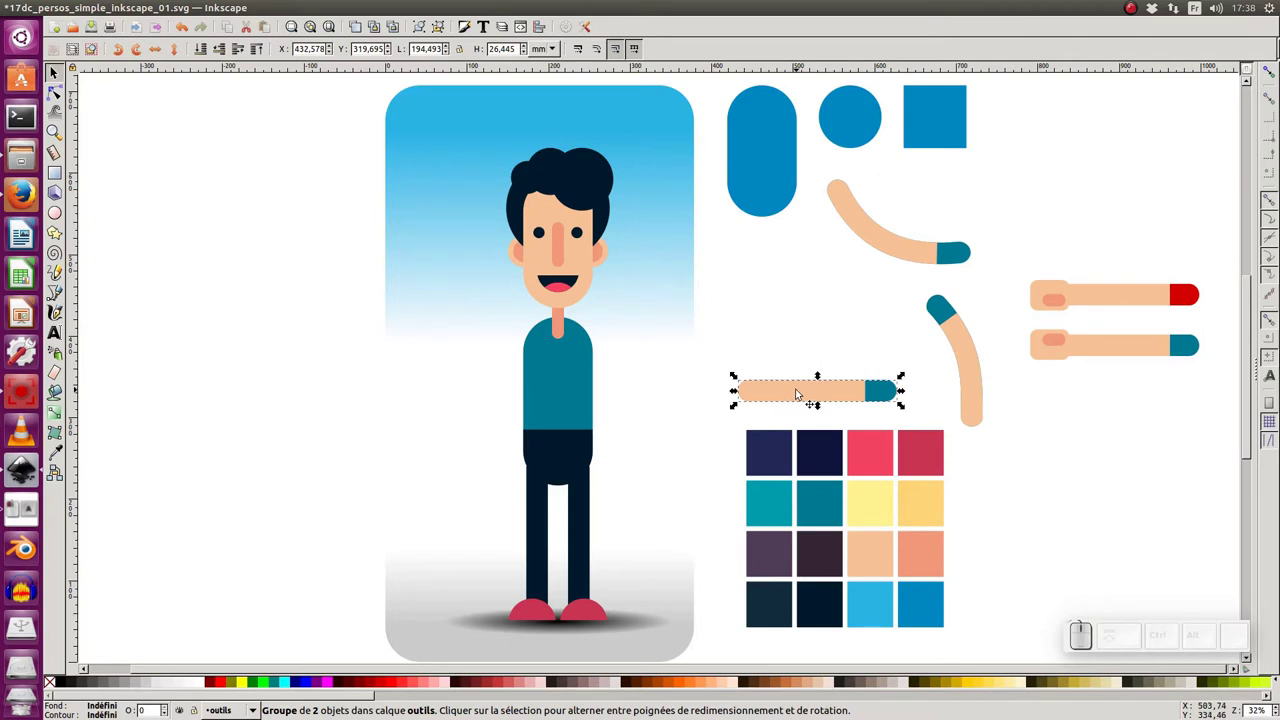
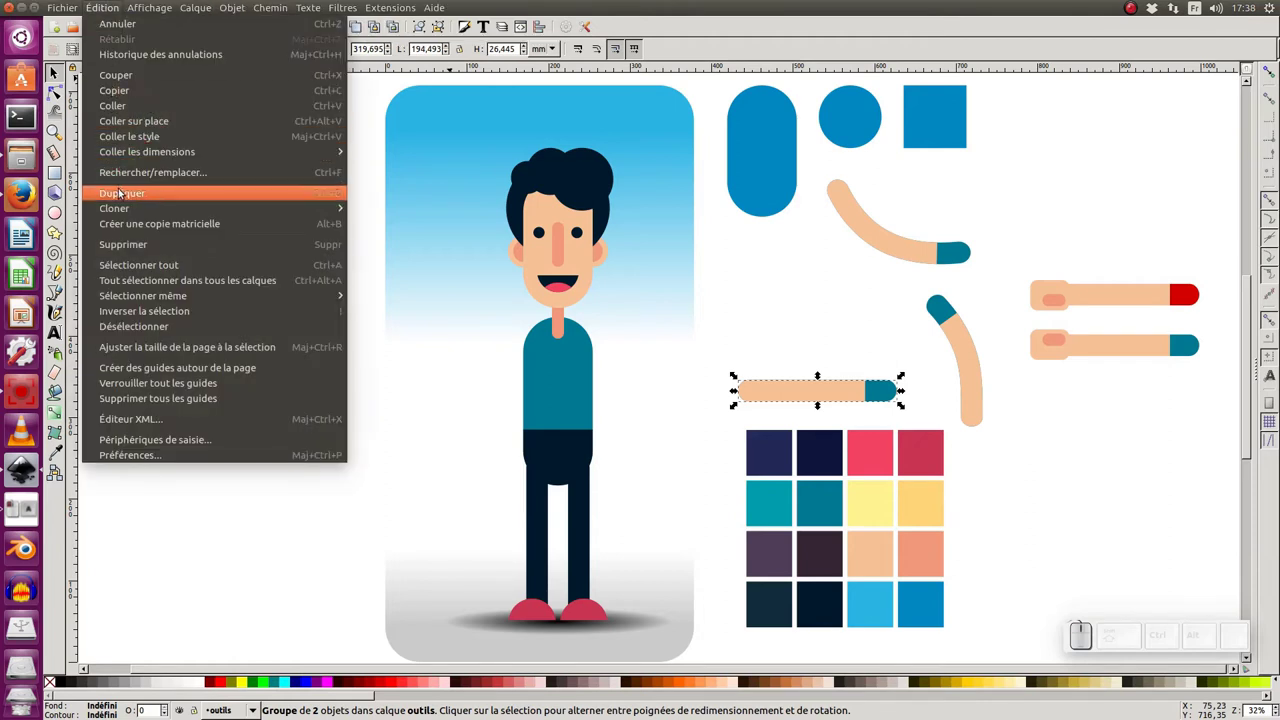
left_click(129, 197)
left_click_drag(859, 390, 695, 345)
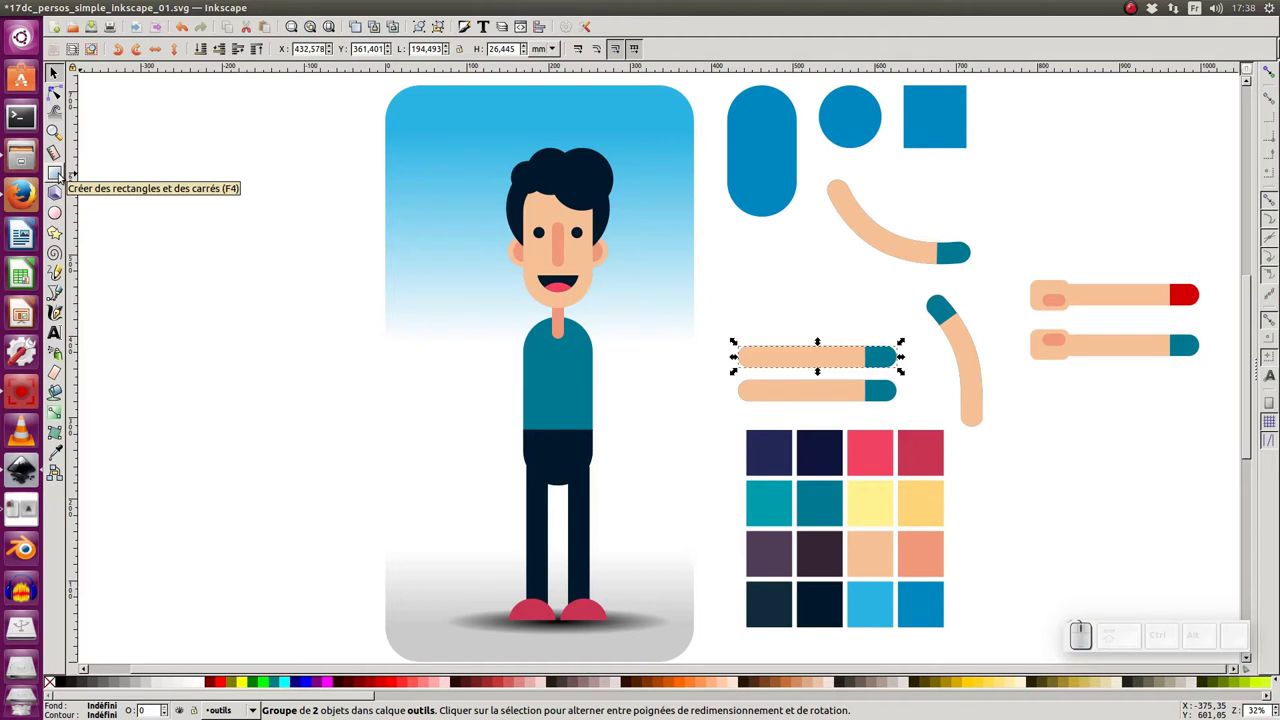
- Draw a skin-coloured rounded hand rectangle at the copied arm's left end and select it
left_click(63, 176)
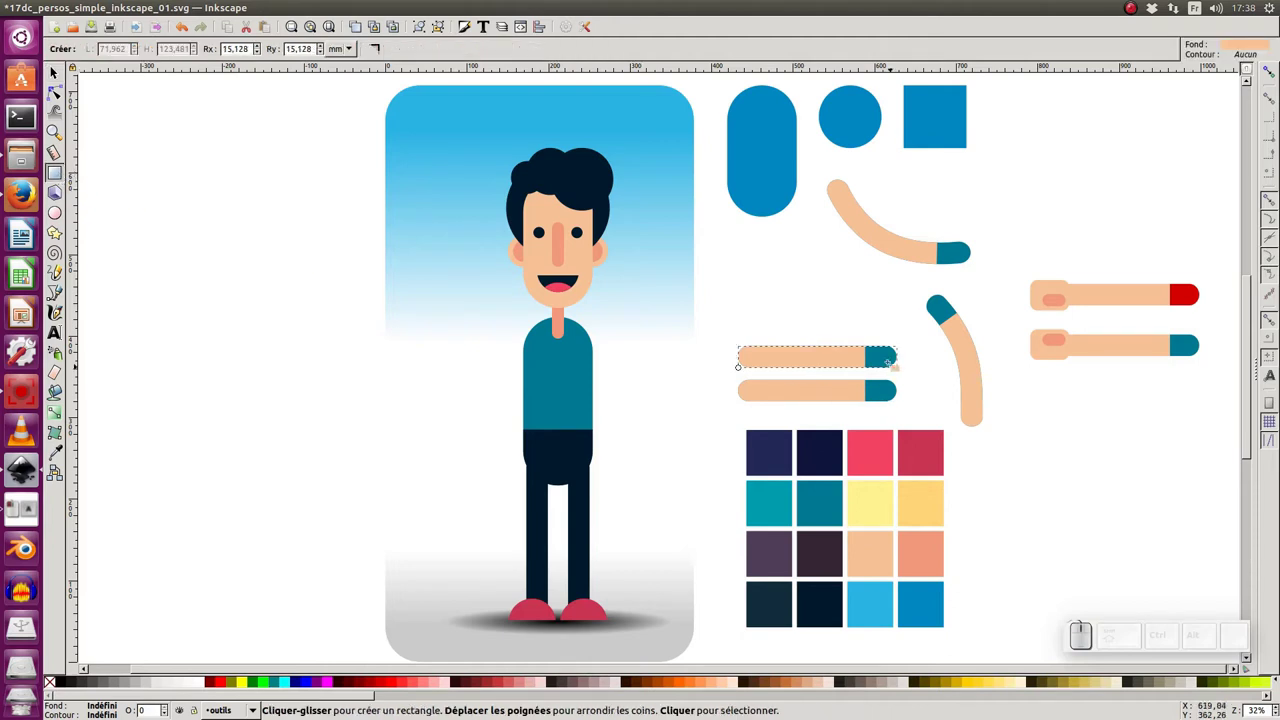
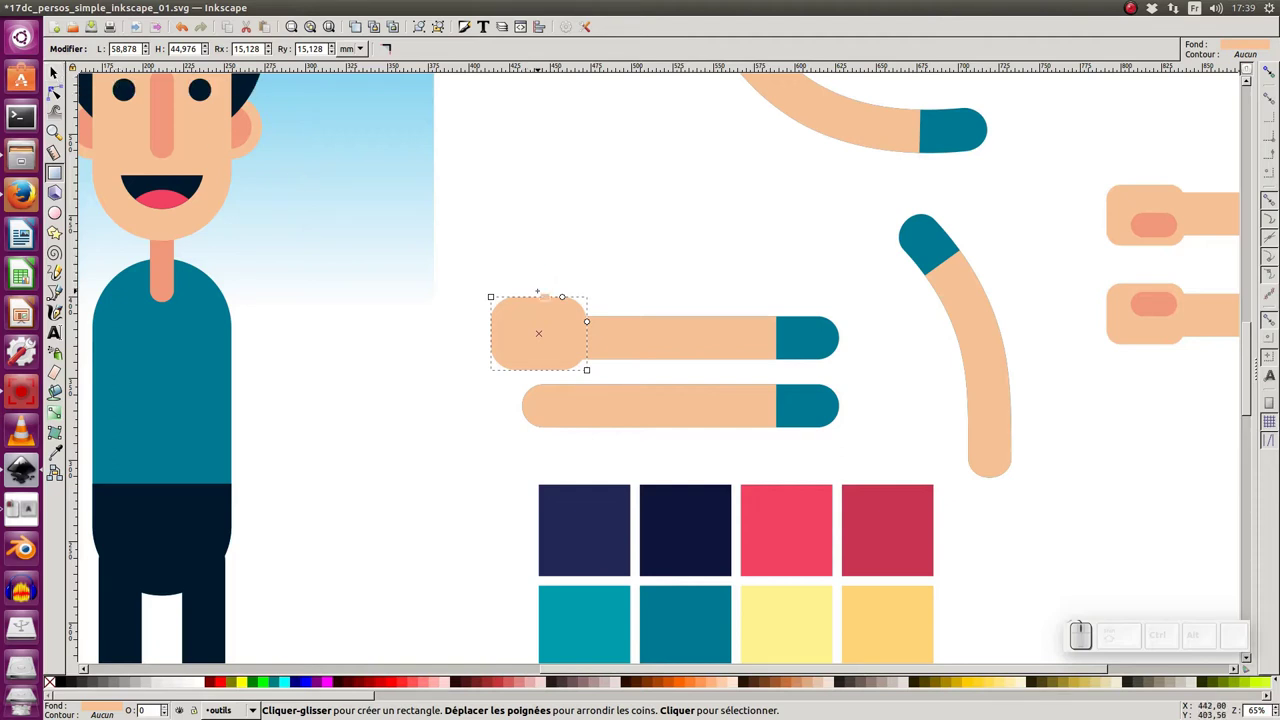
key("F1")
left_click(530, 314)
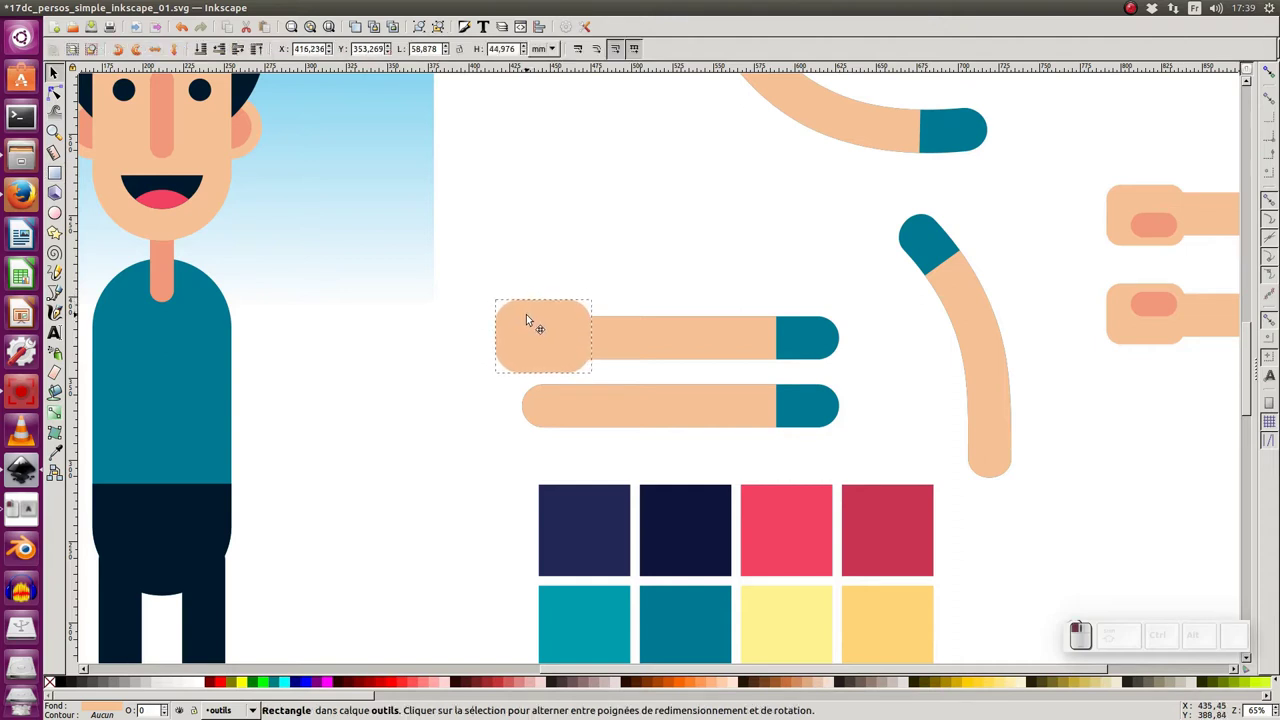
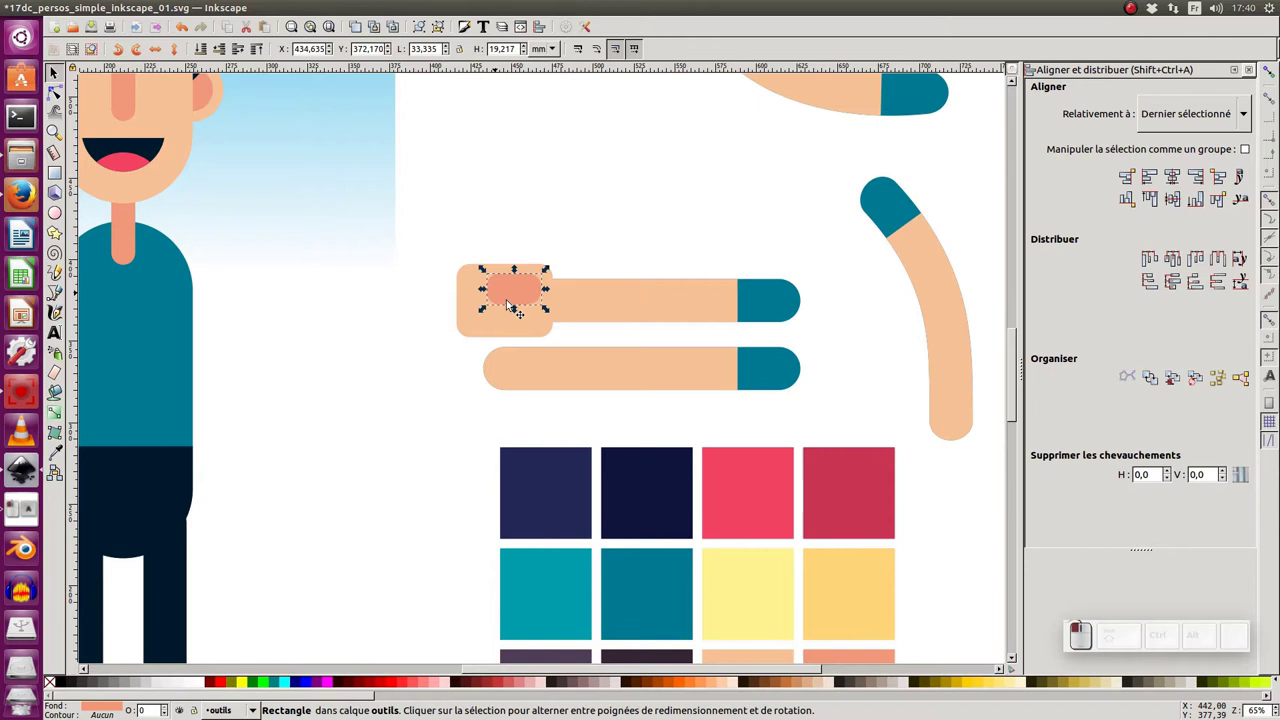
- Move the salmon detail shape inside the hand block
left_click_drag(522, 308, 536, 300)
left_click(531, 297)
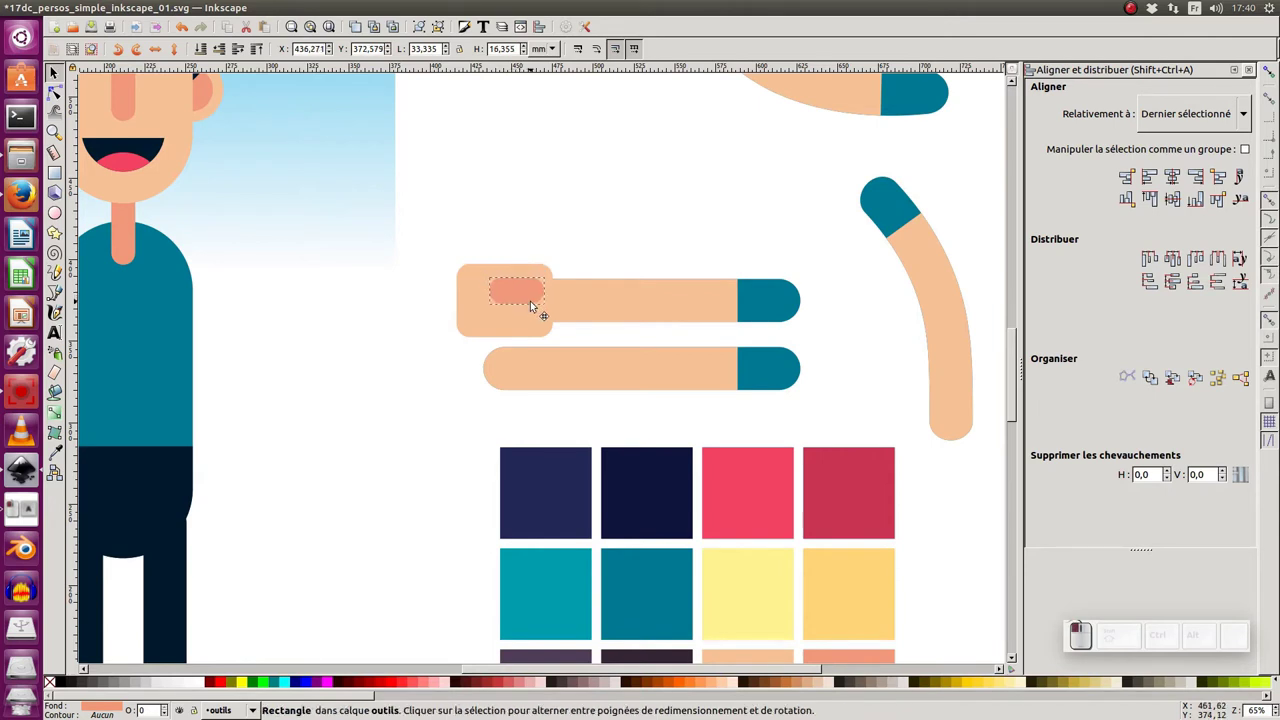
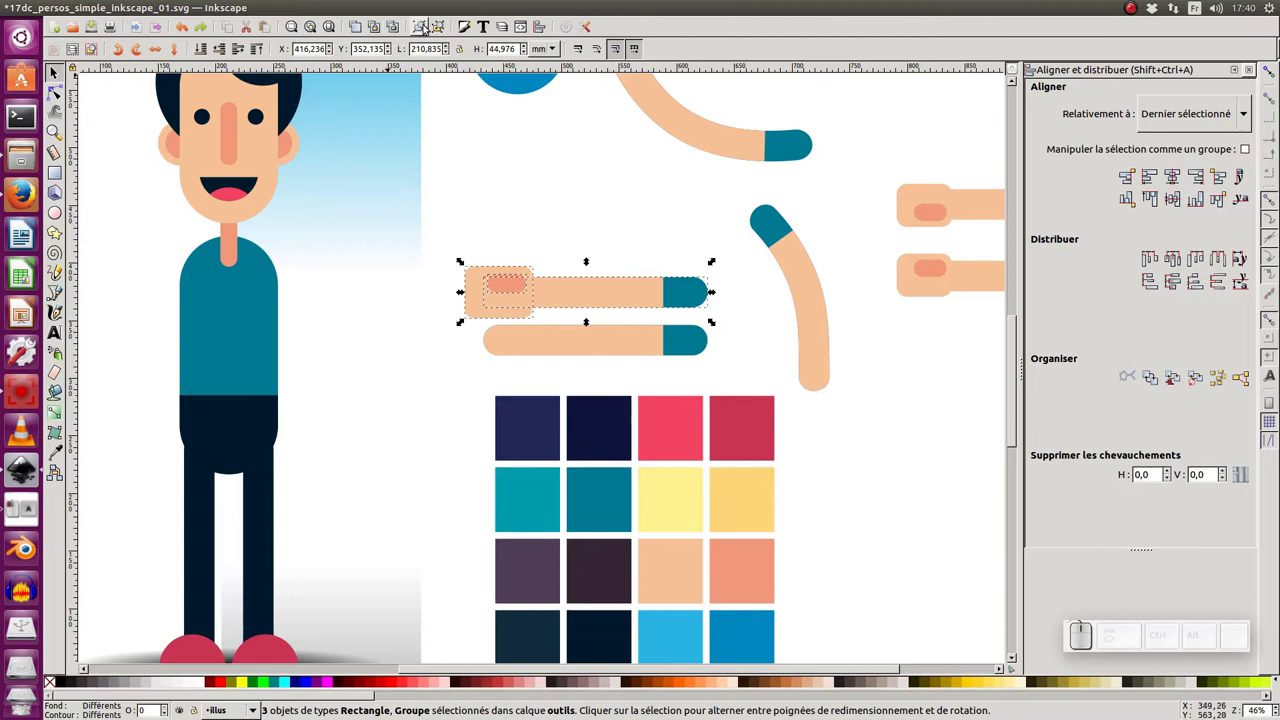
- Group the hand block, salmon detail and arm into one object
left_click(433, 30)
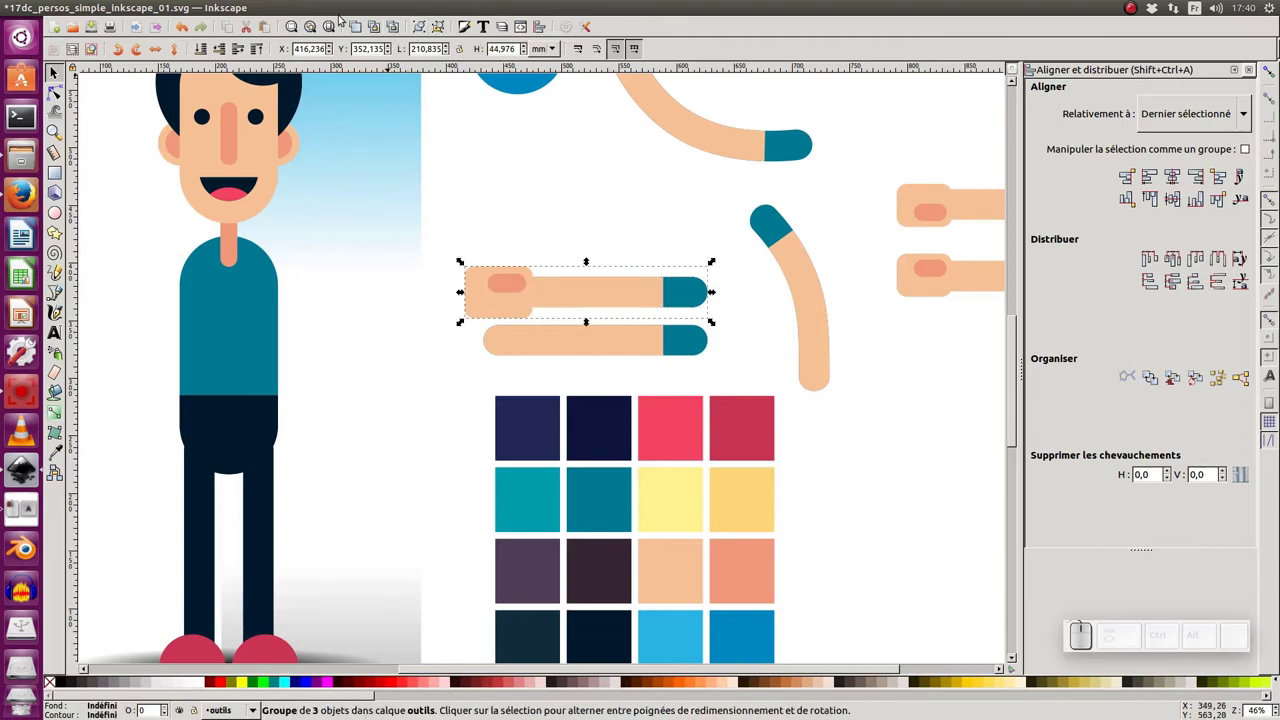
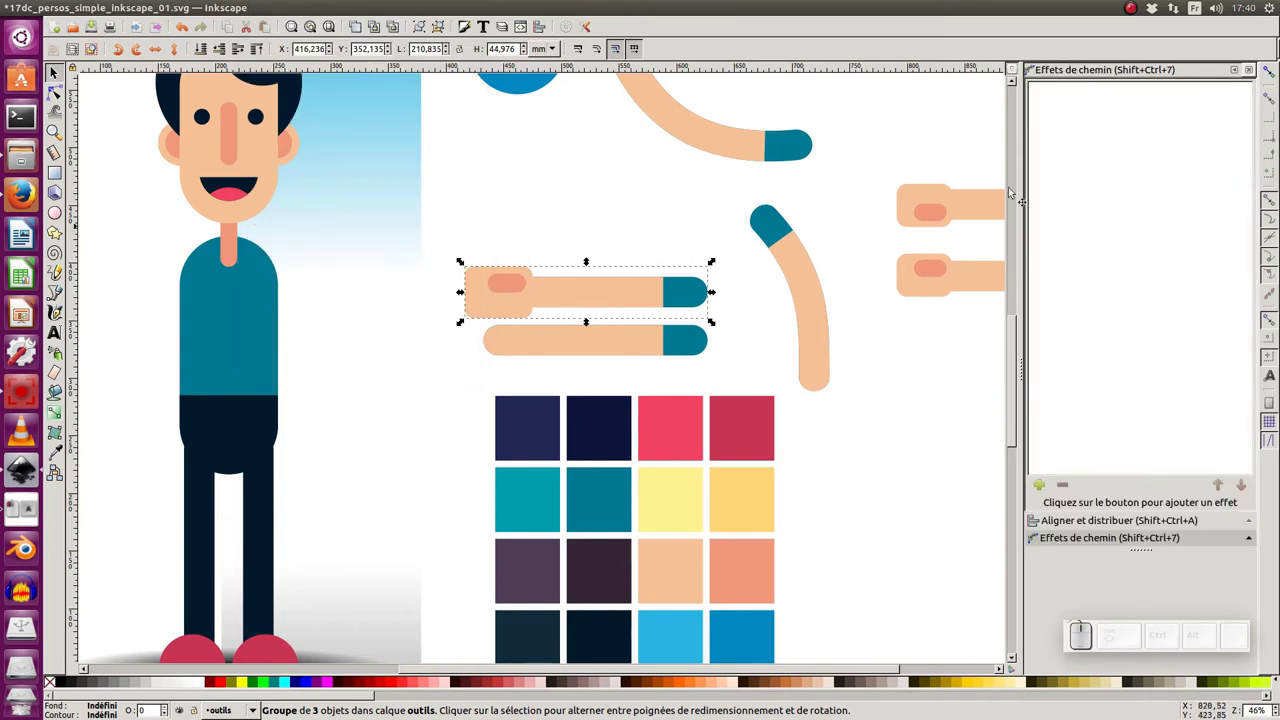
- Bring up the list of path effects to add Courber to the arm group
left_click(1051, 484)
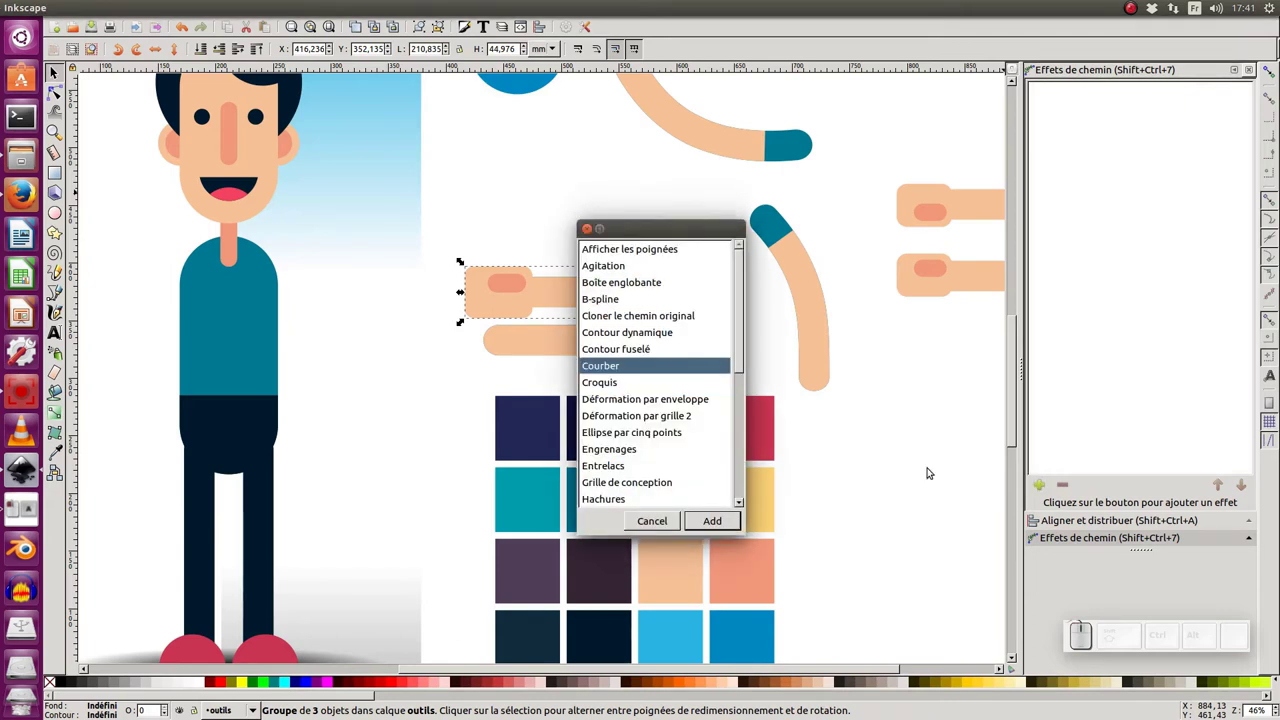
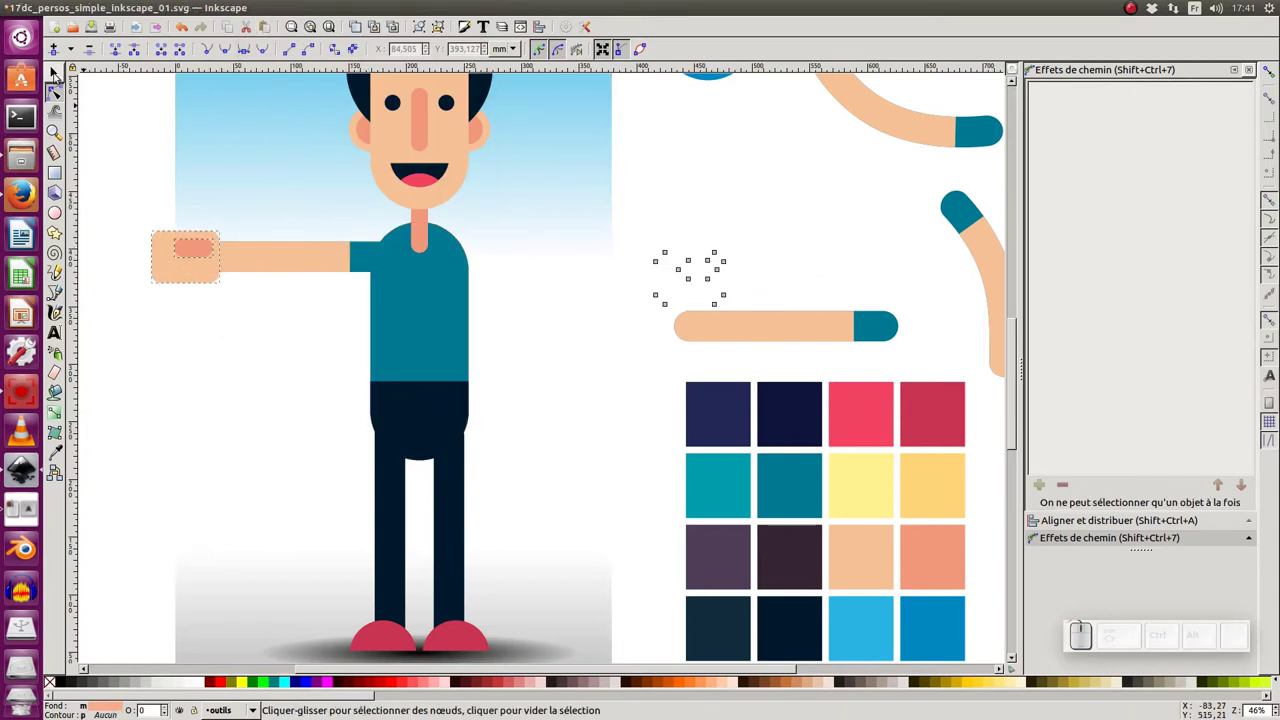
- Clear the selection and reselect the grouped hand-and-arm piece with the selector
left_click(58, 76)
left_click(61, 93)
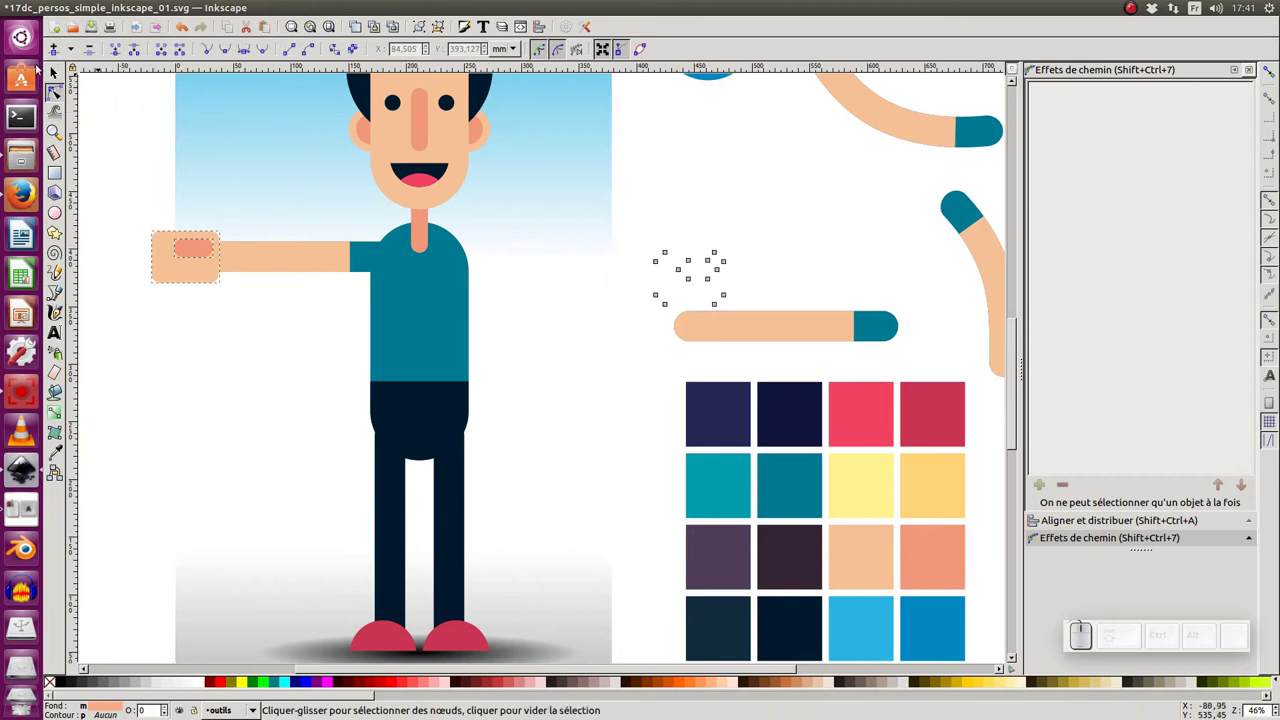
left_click_drag(54, 73, 216, 263)
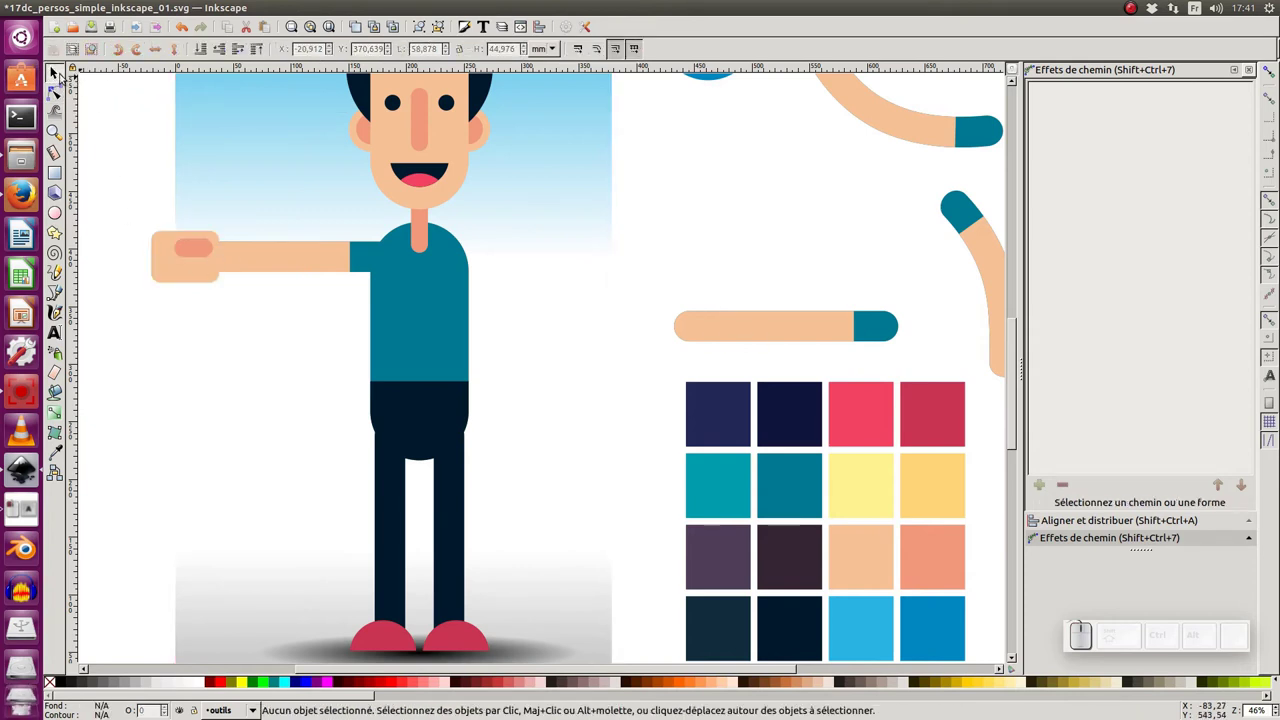
left_click(61, 73)
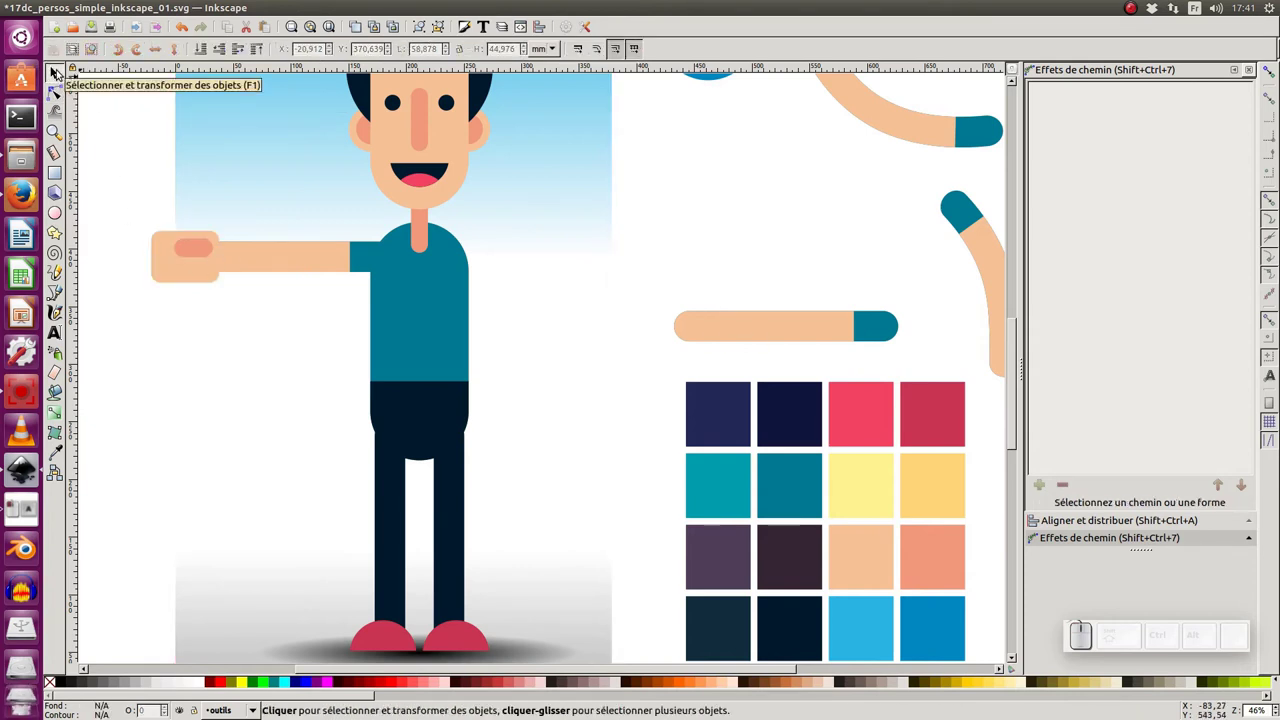
left_click(255, 254)
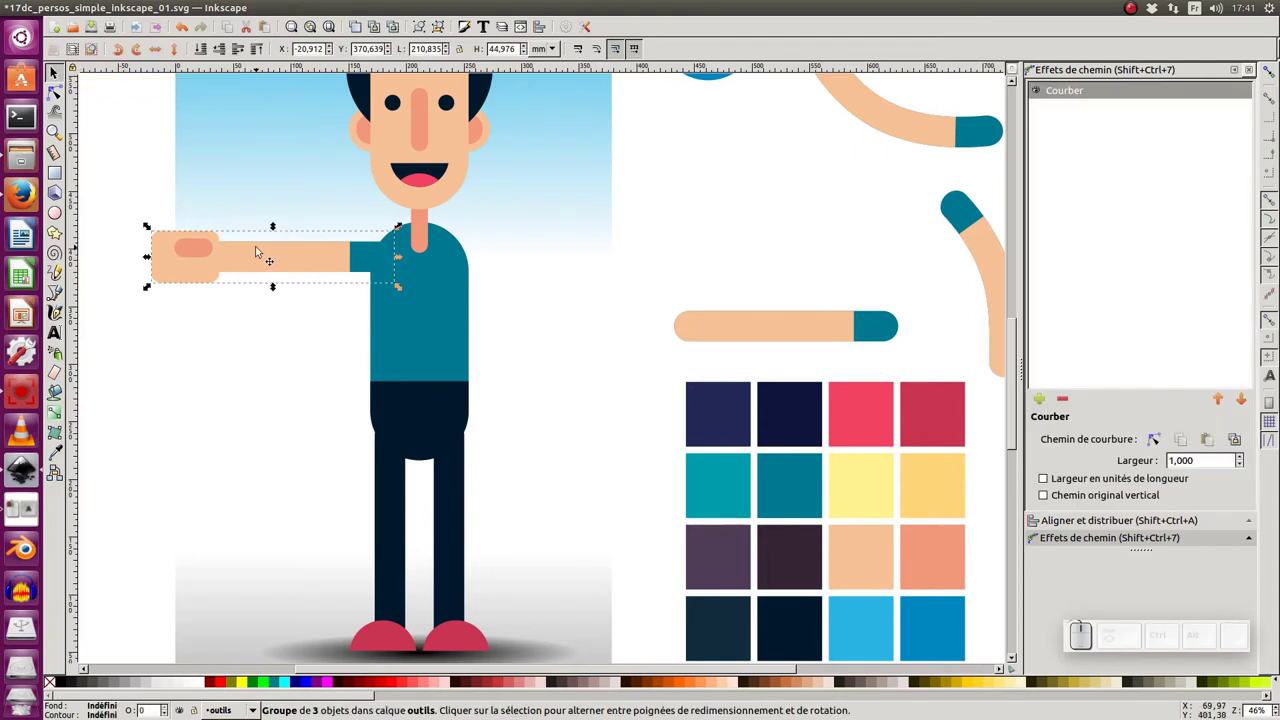
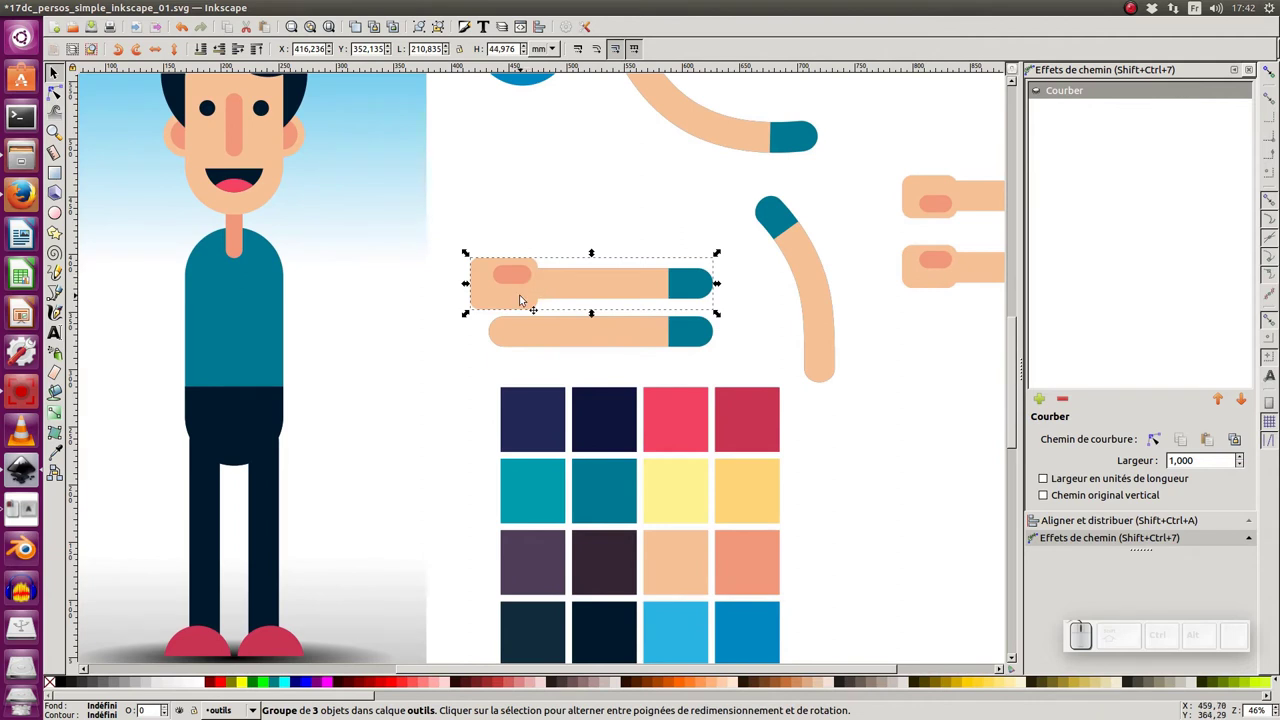
- Duplicate the hand-and-arm group, park the copy above and strip its Bend effect
key("ctrl+d")
left_click_drag(524, 303, 1114, 112)
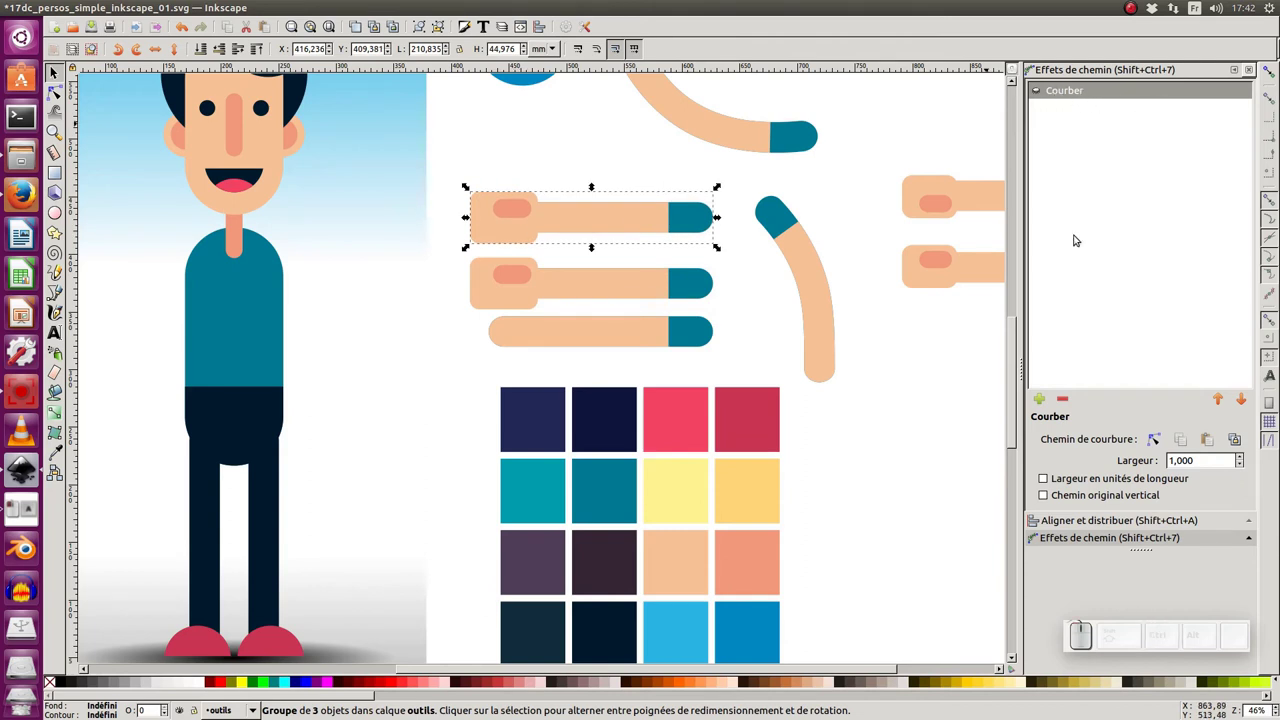
left_click(1071, 400)
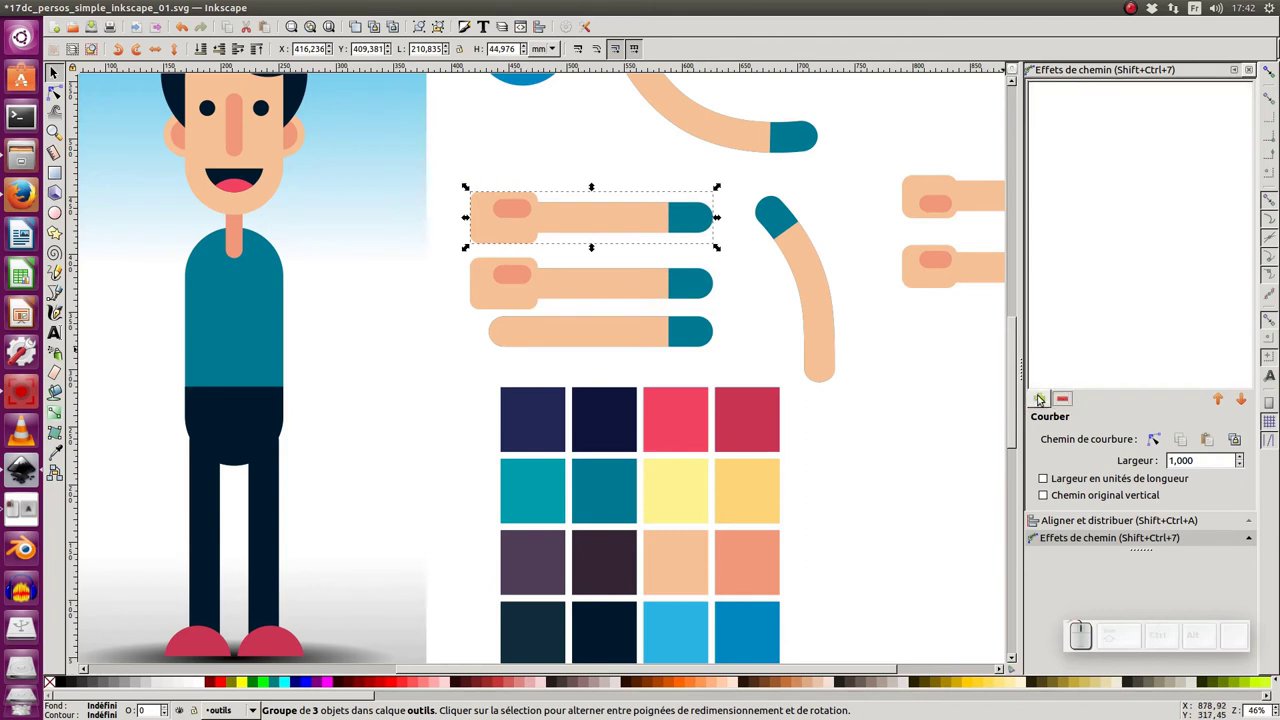
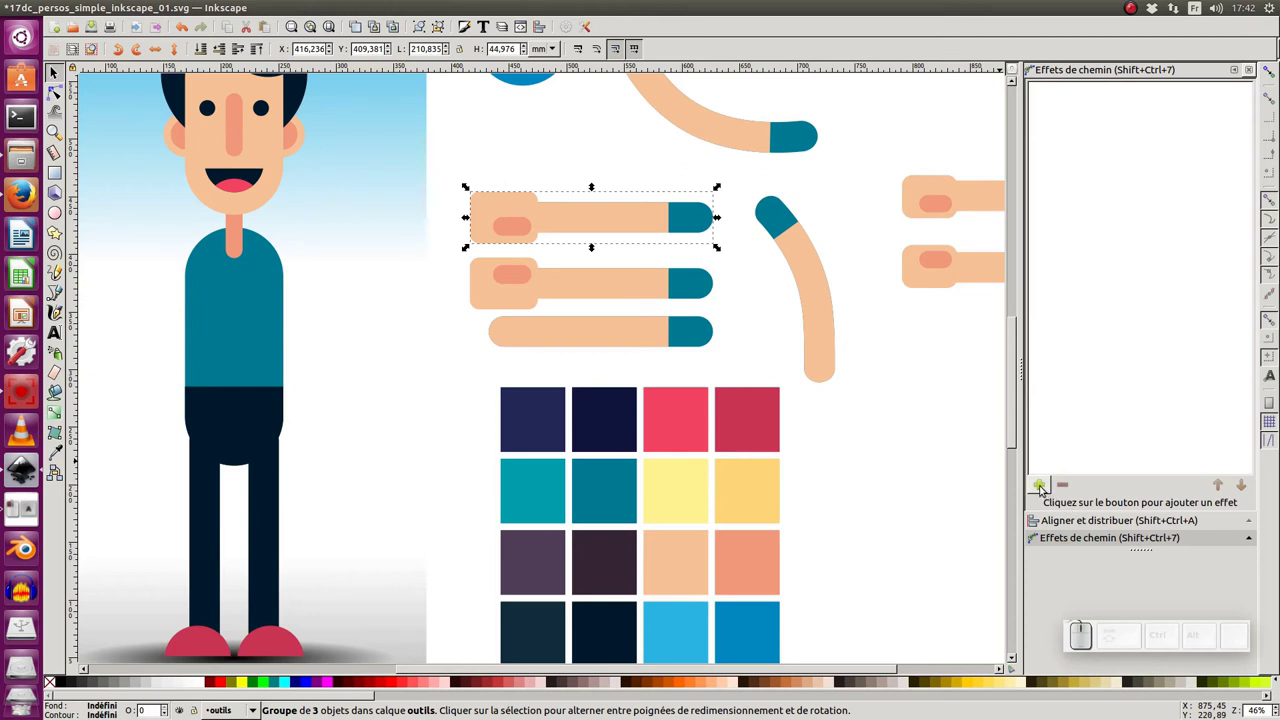
- Re-add the Bend effect to the arm and start editing its bend path with the Node tool
left_click(1044, 488)
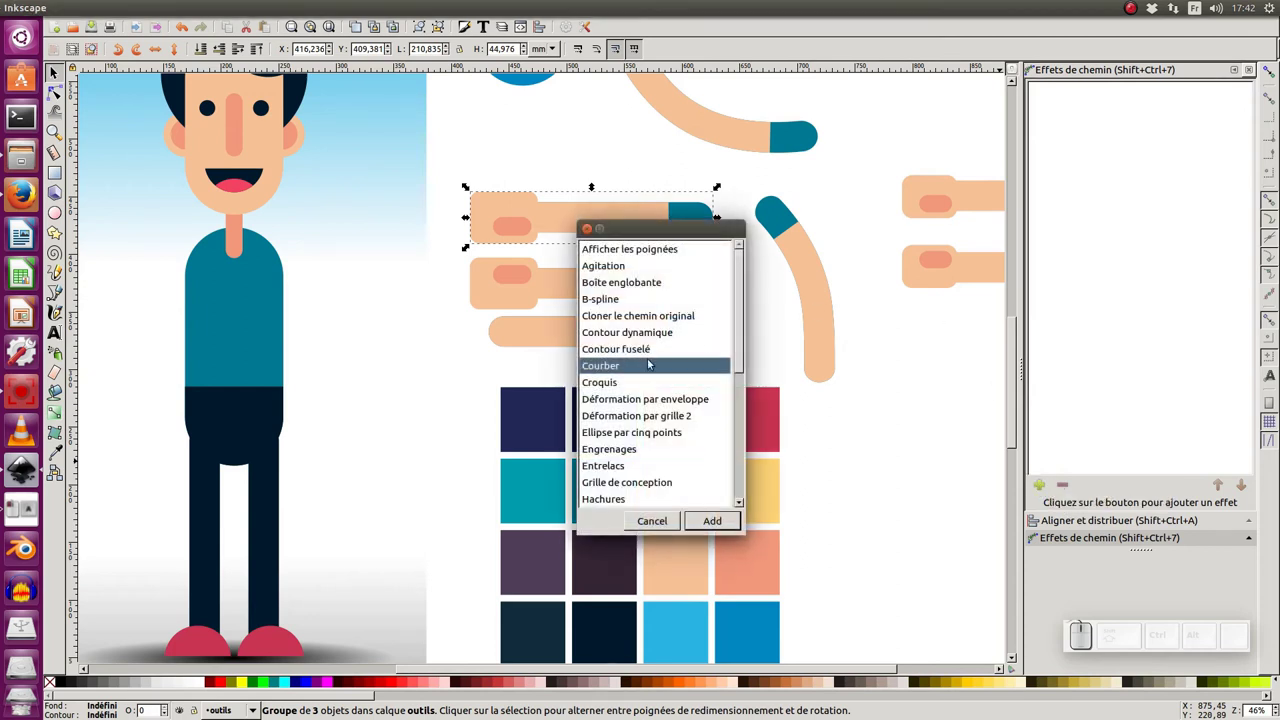
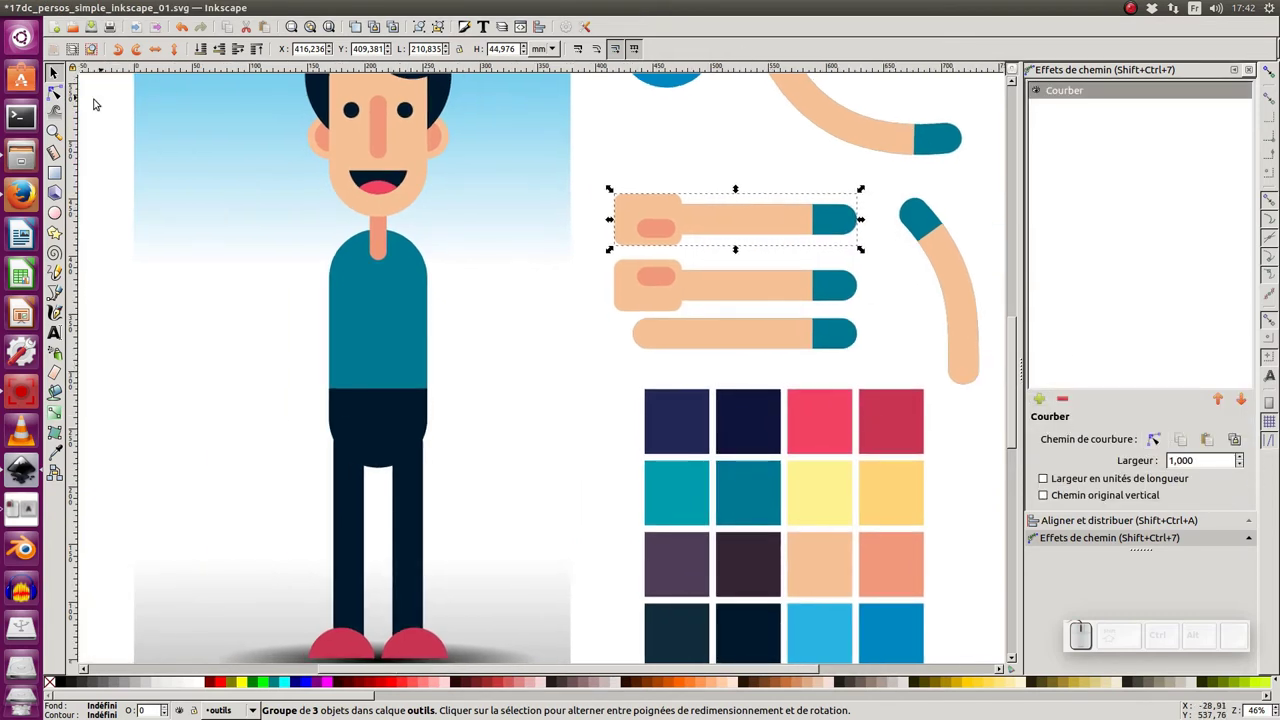
left_click(62, 96)
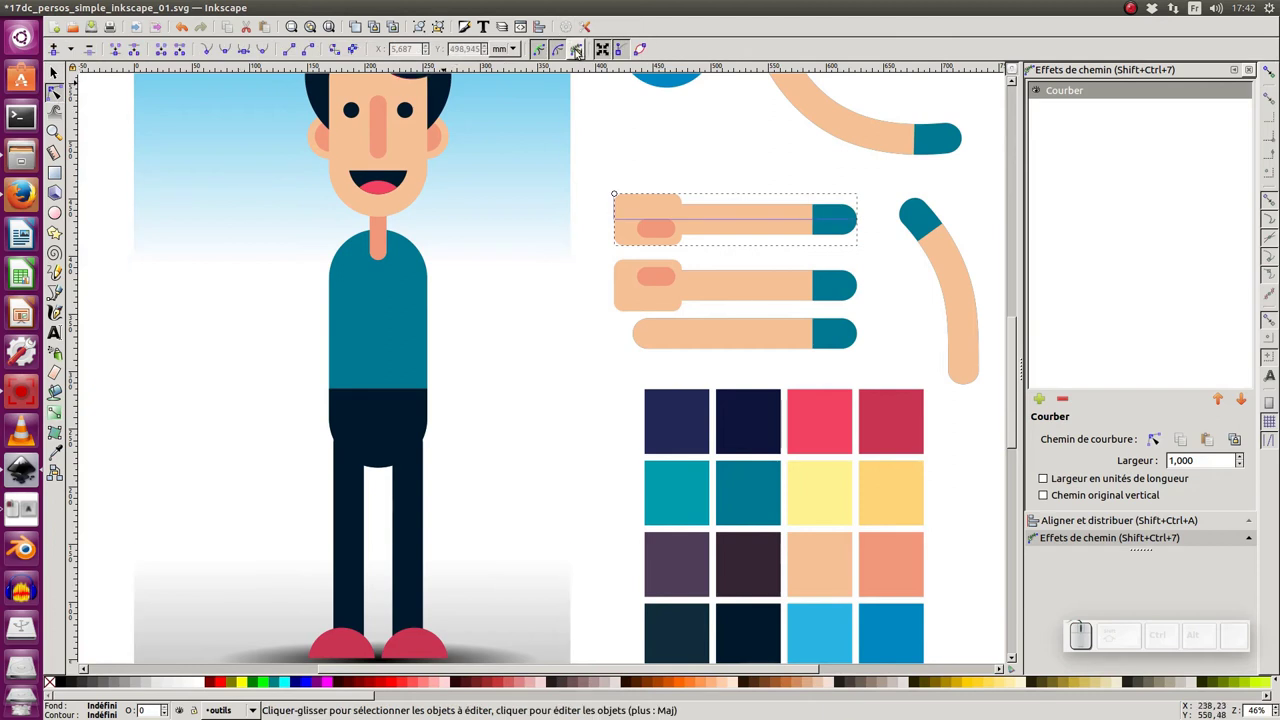
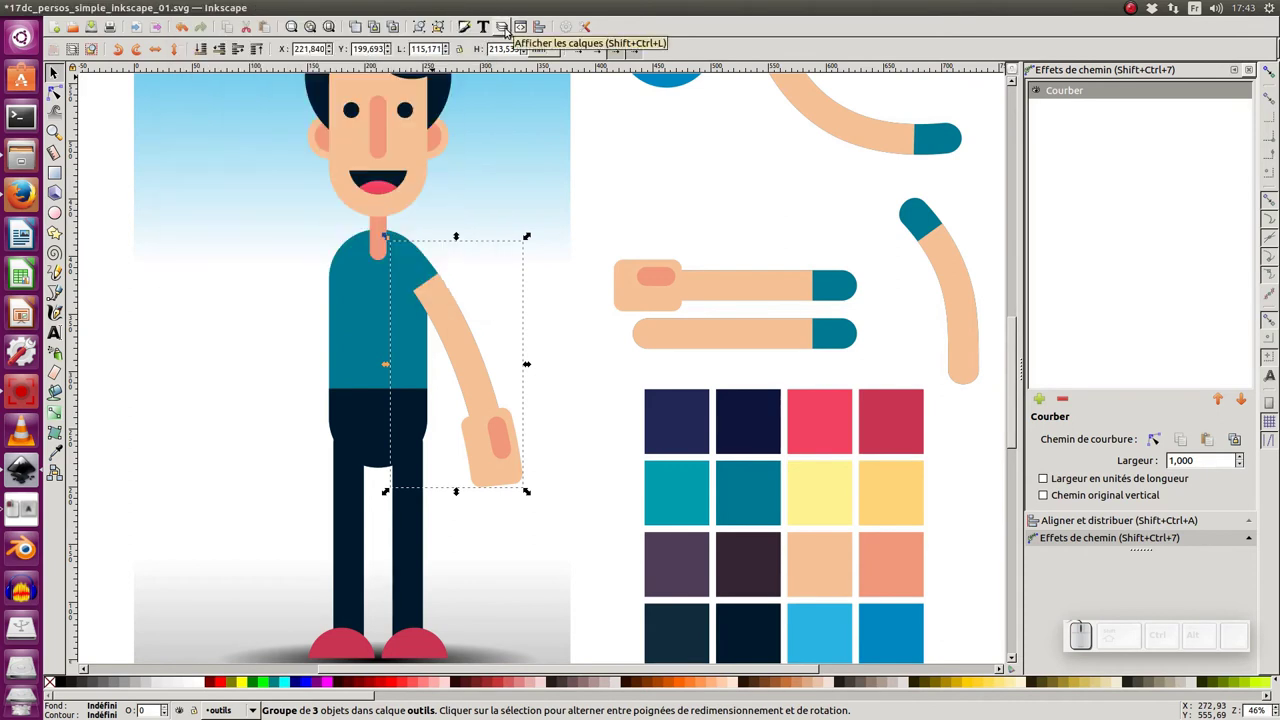
- Show the document's Layers panel from the Layer menu
left_click(214, 12)
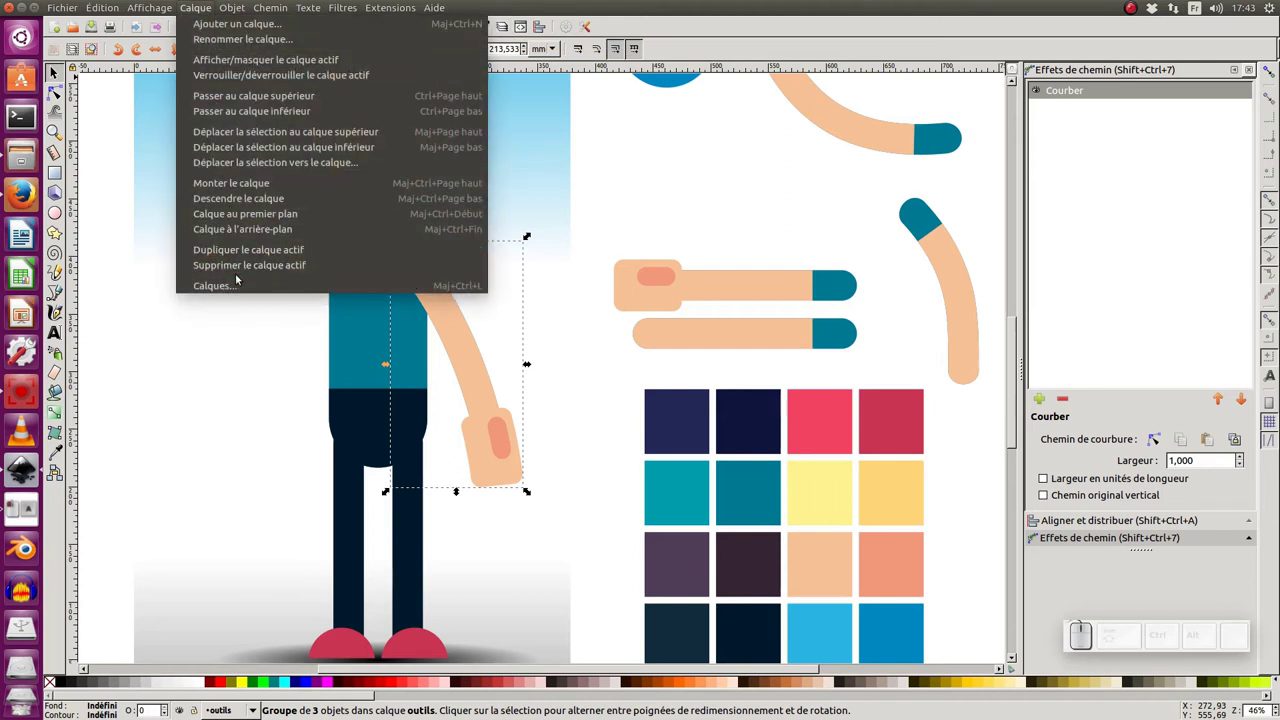
left_click(248, 288)
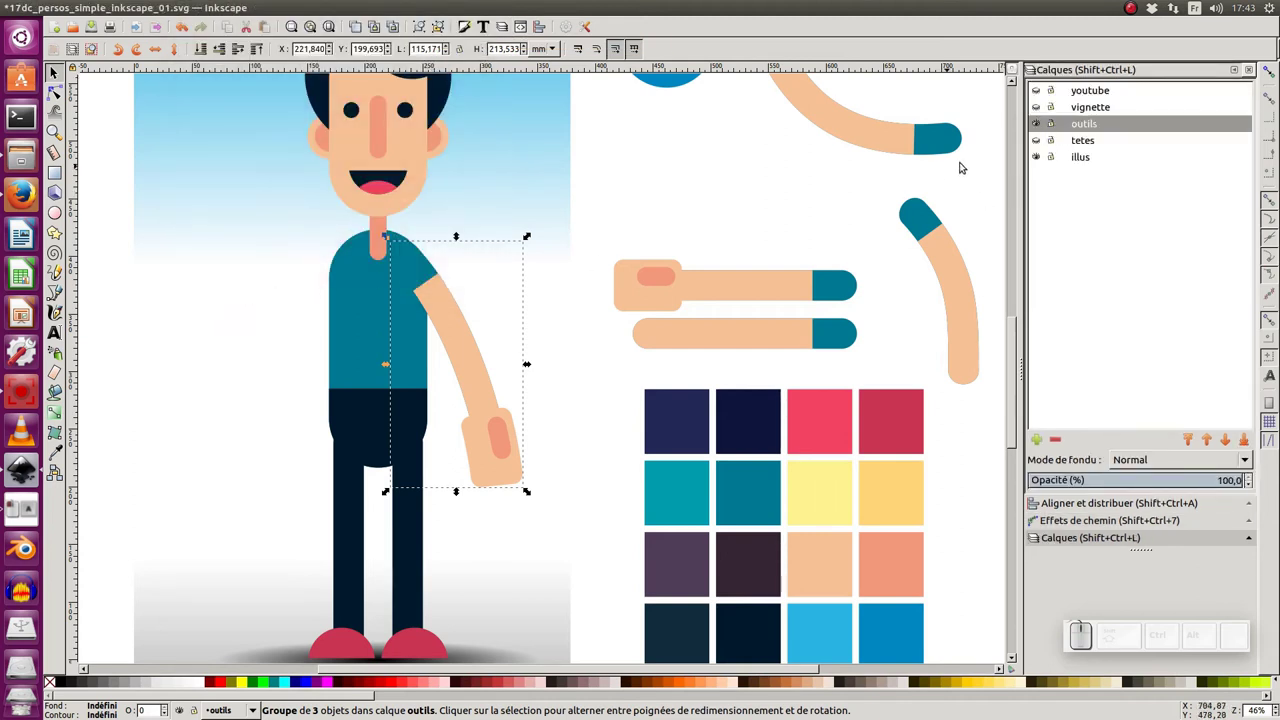
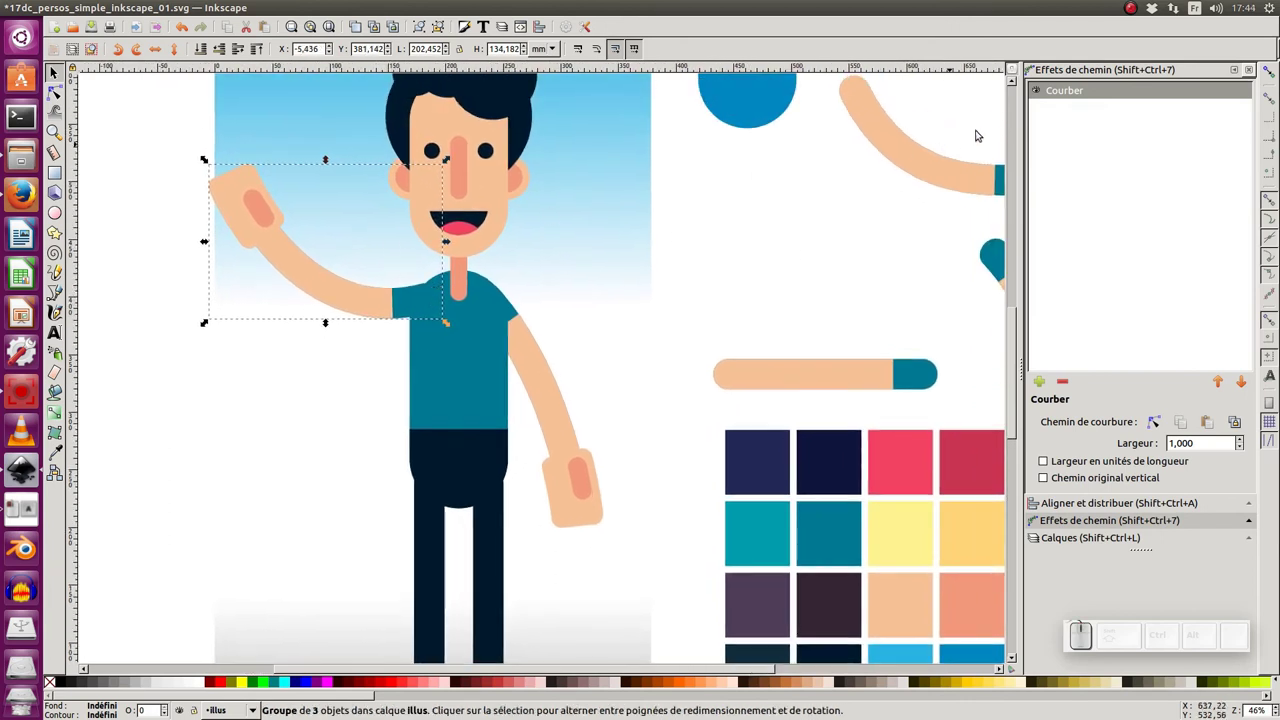
- Nudge the character's hanging arm and undo the move
left_click(578, 442)
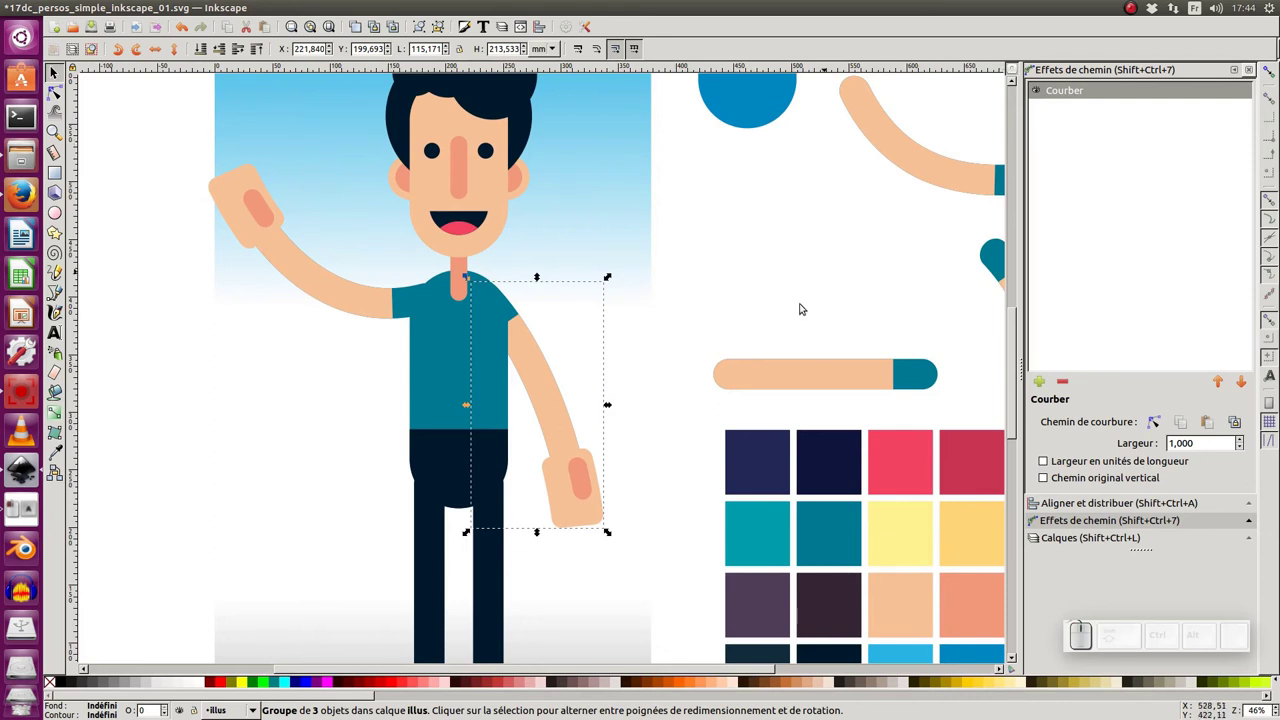
left_click_drag(563, 405, 690, 394)
key("ctrl+z")
left_click(763, 272)
left_click(548, 392)
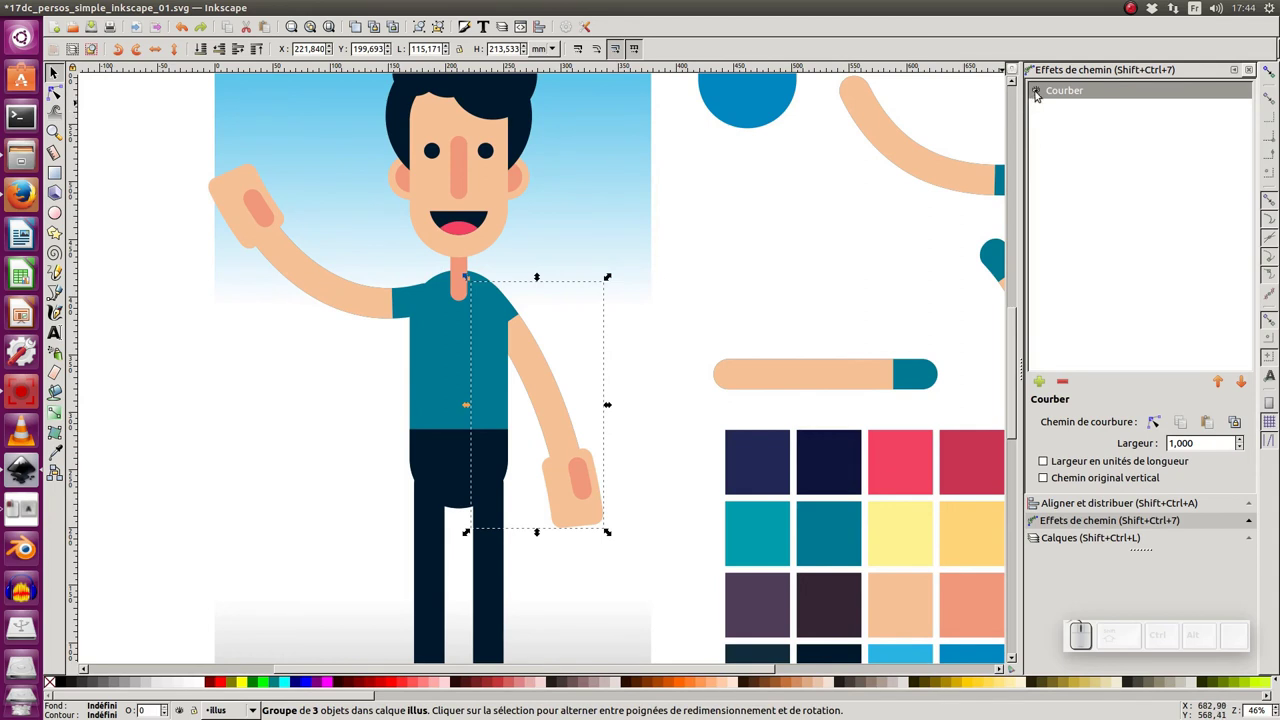
- Enter the spare straight arm's group and select its forearm and cuff pieces
left_click(1041, 92)
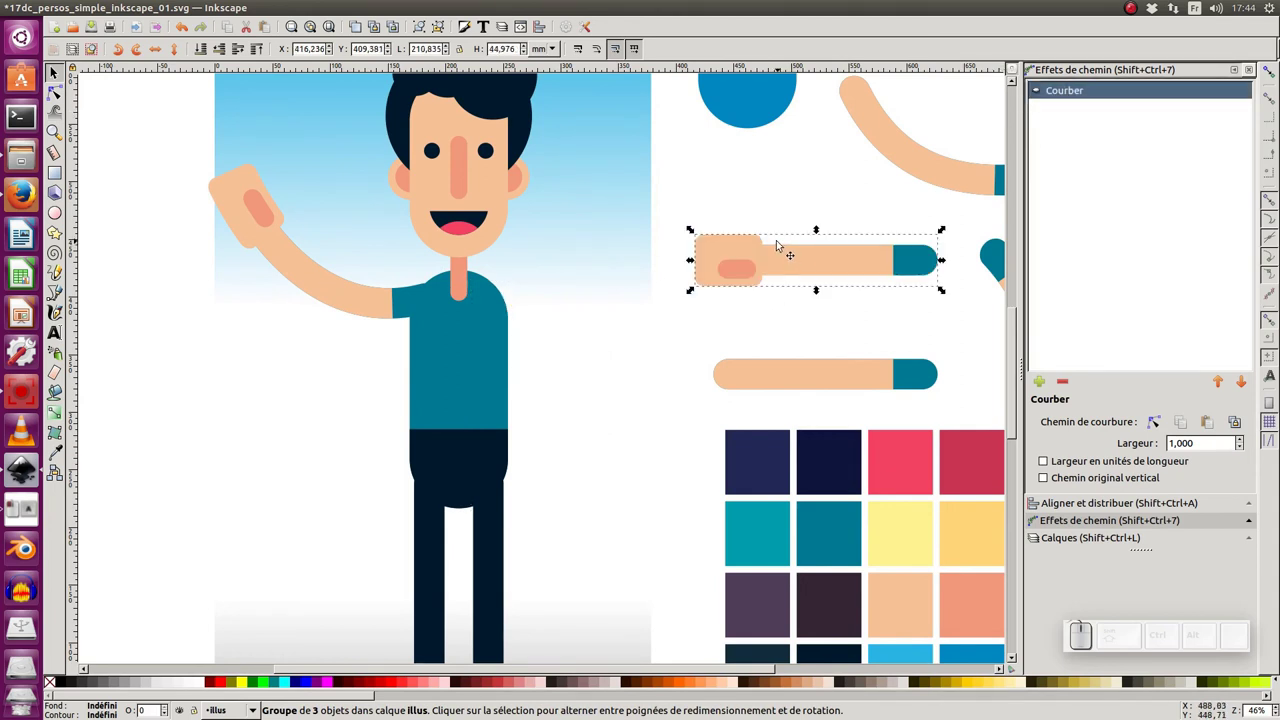
left_click(887, 263)
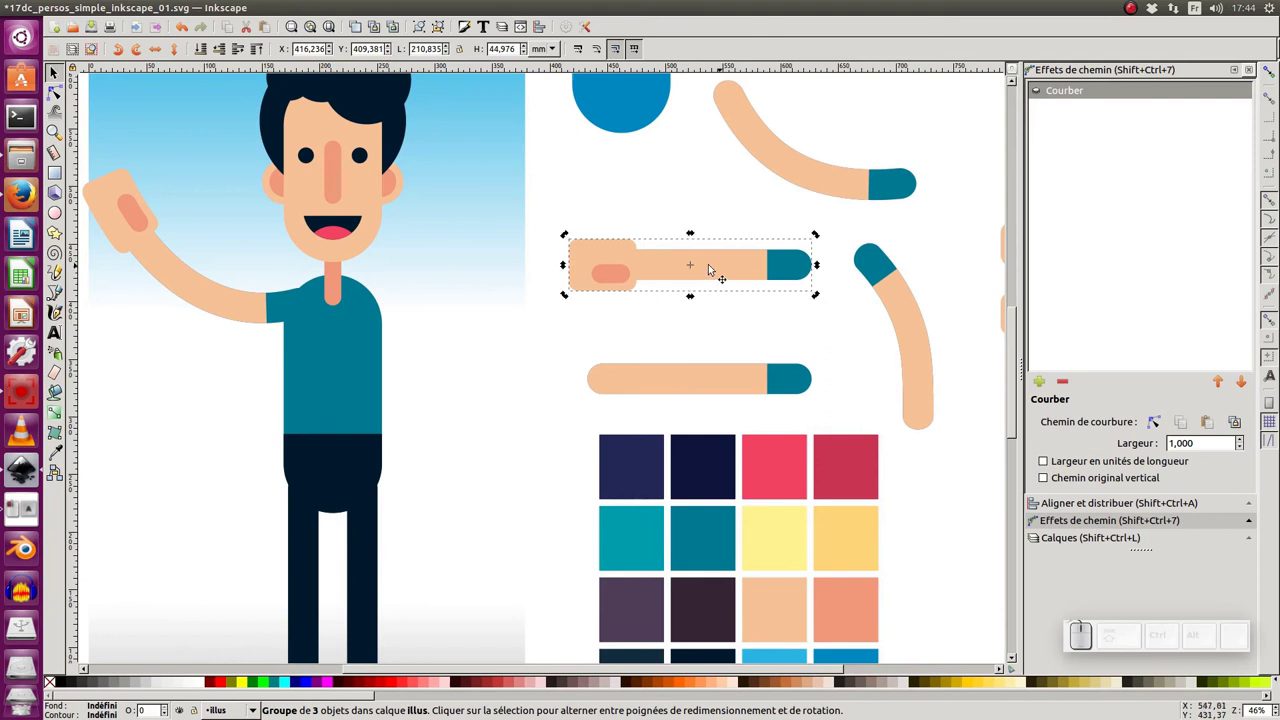
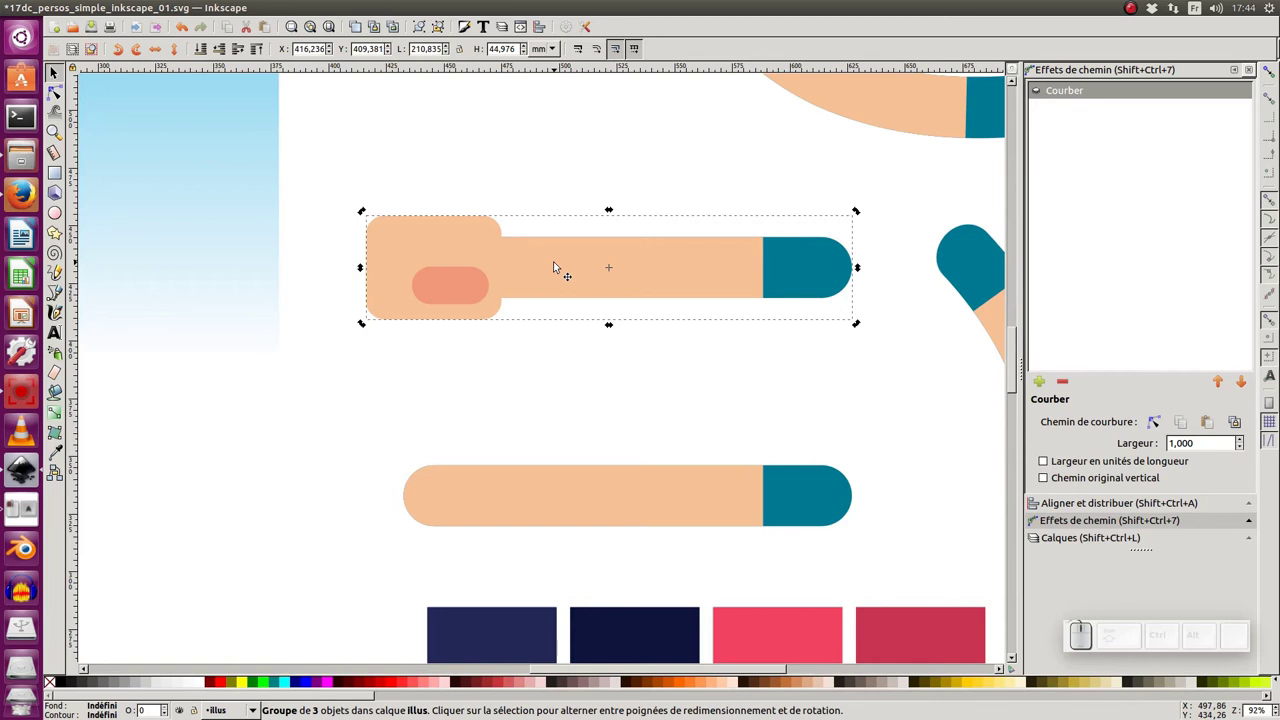
left_click(564, 262)
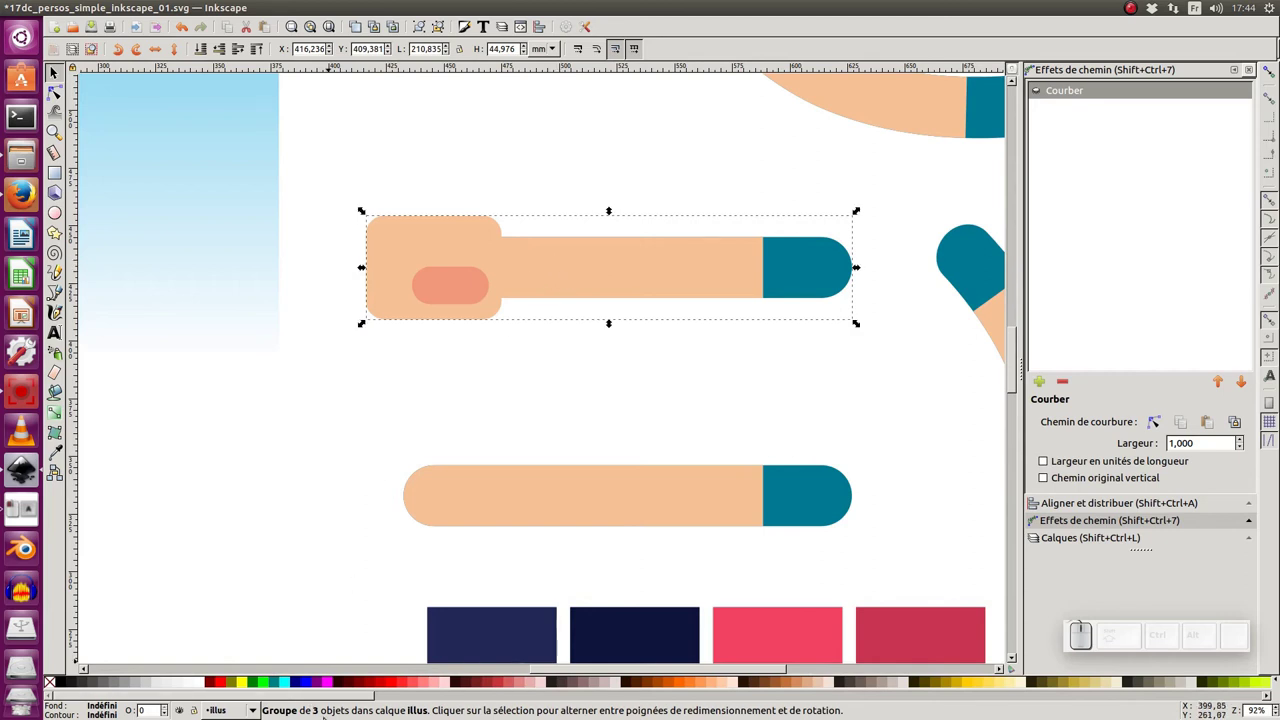
left_click(564, 276)
left_click(564, 276)
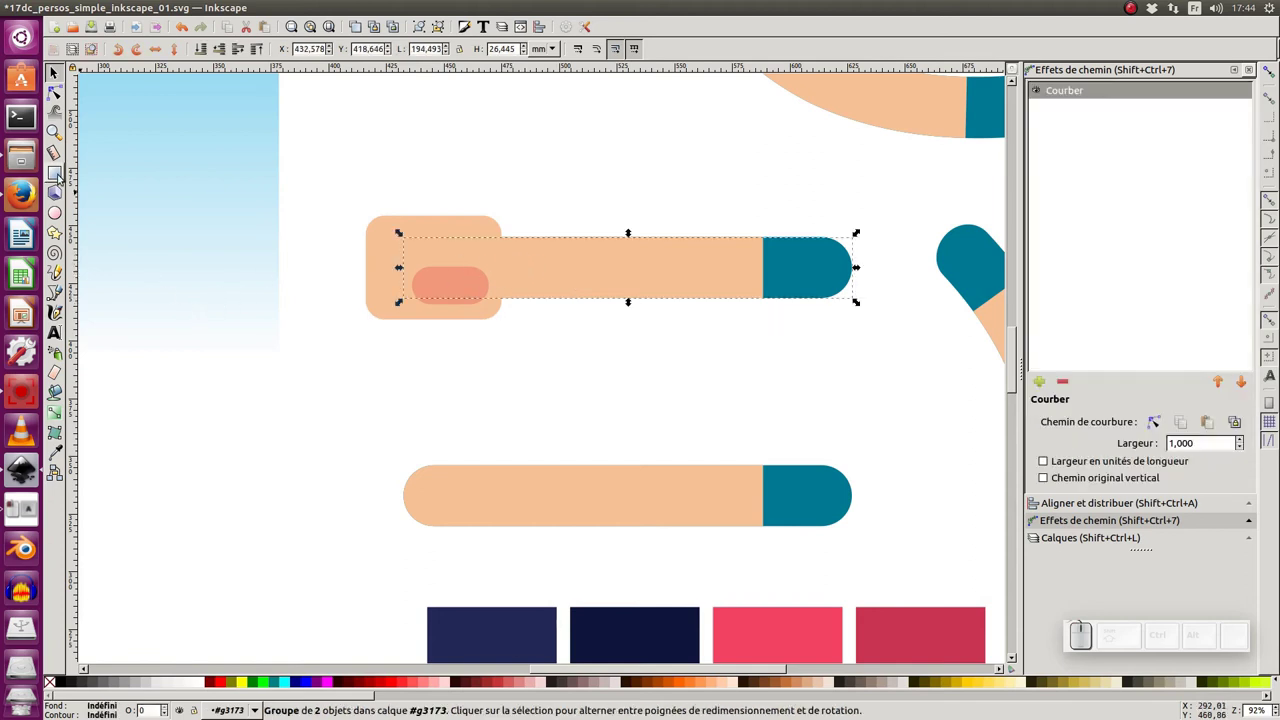
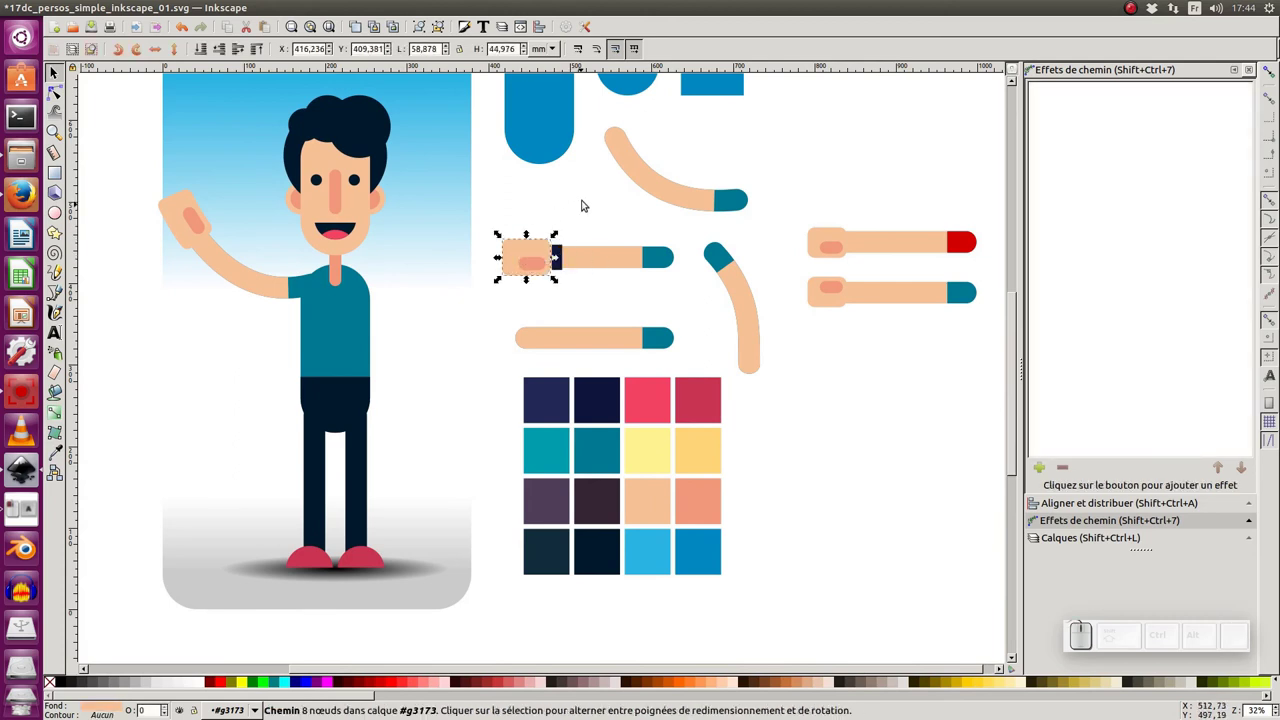
- Re-enable the Bend effect on the arm group so it hangs with its navy wristband
left_click(587, 197)
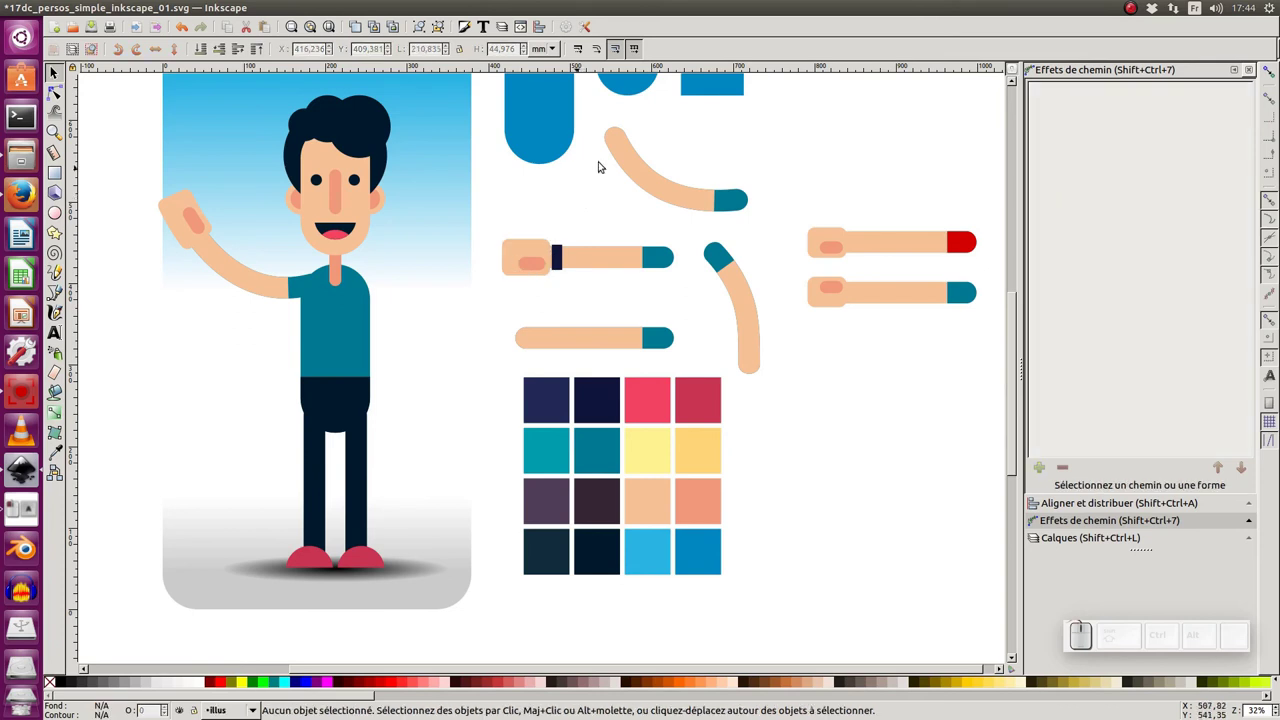
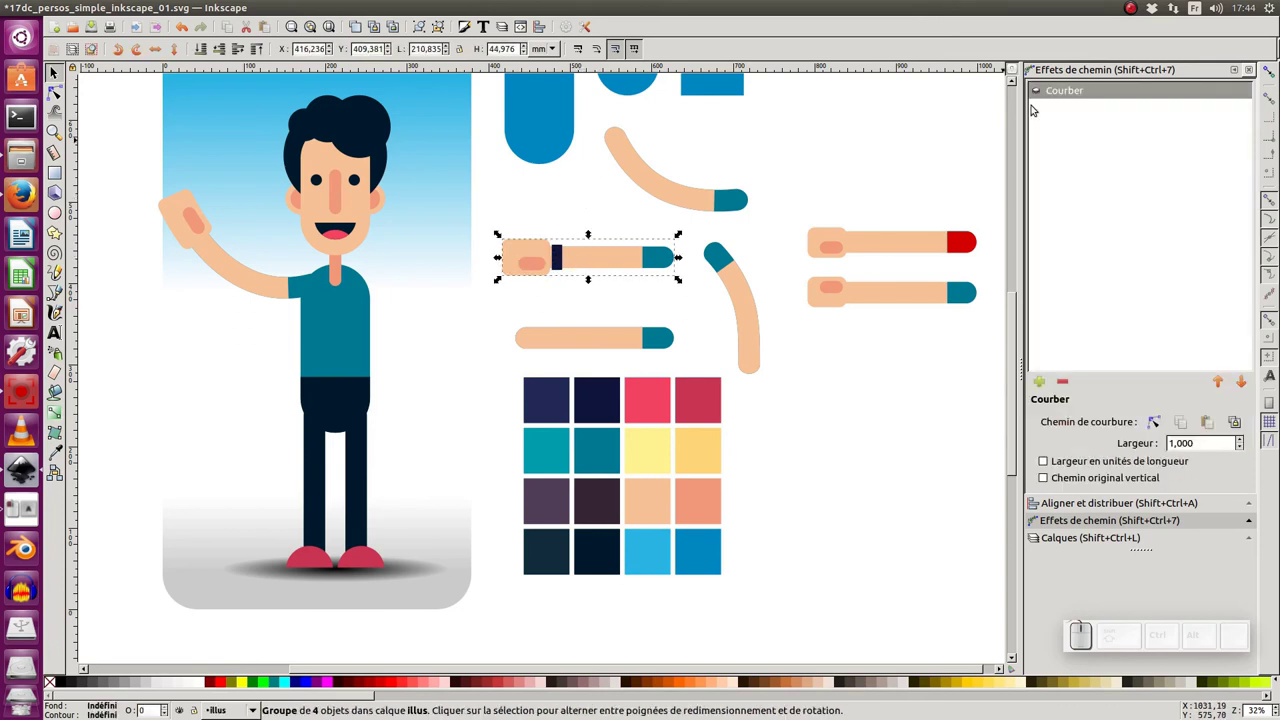
left_click(1042, 94)
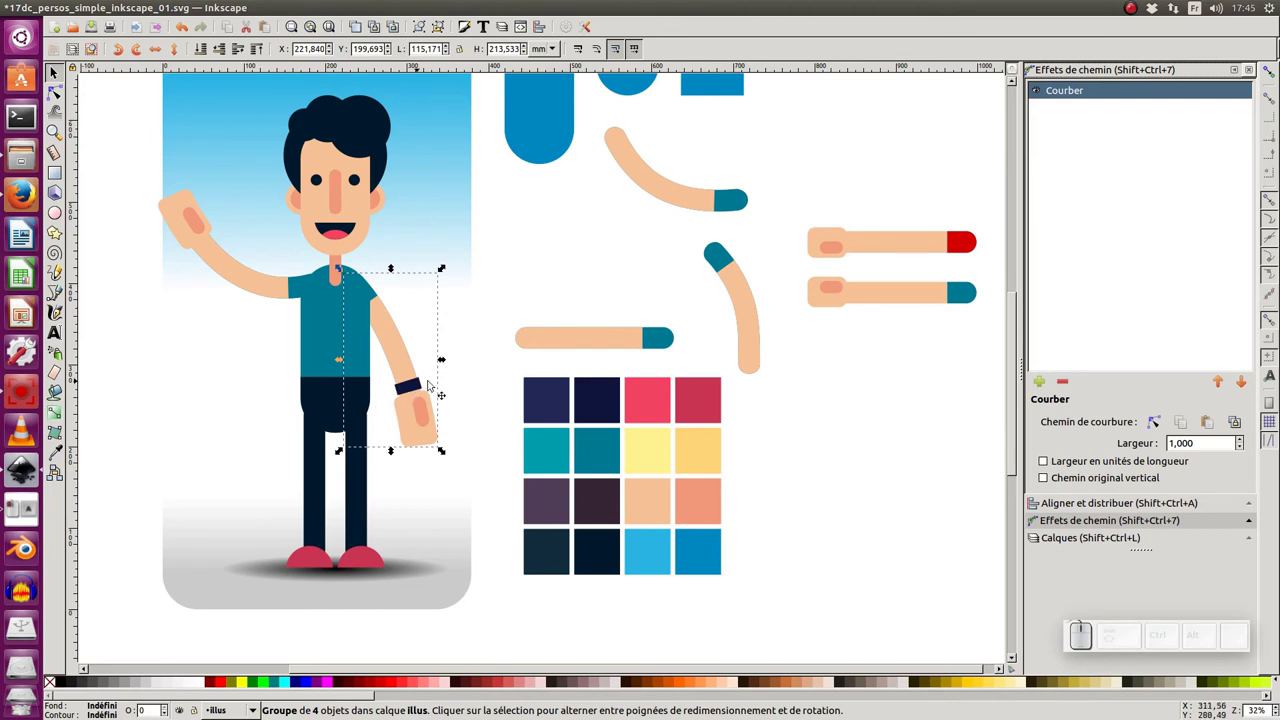
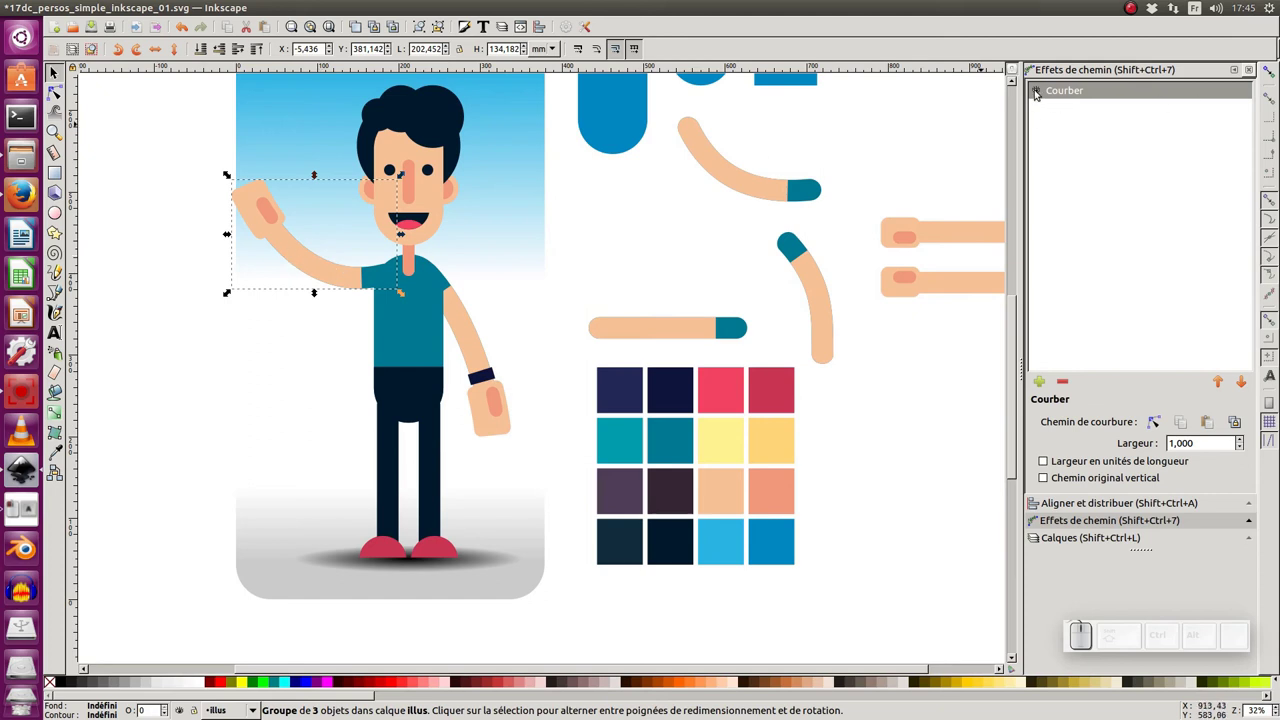
- Select the spare arm's inner group for the navy star, then return focus to the illus layer
left_click(1045, 95)
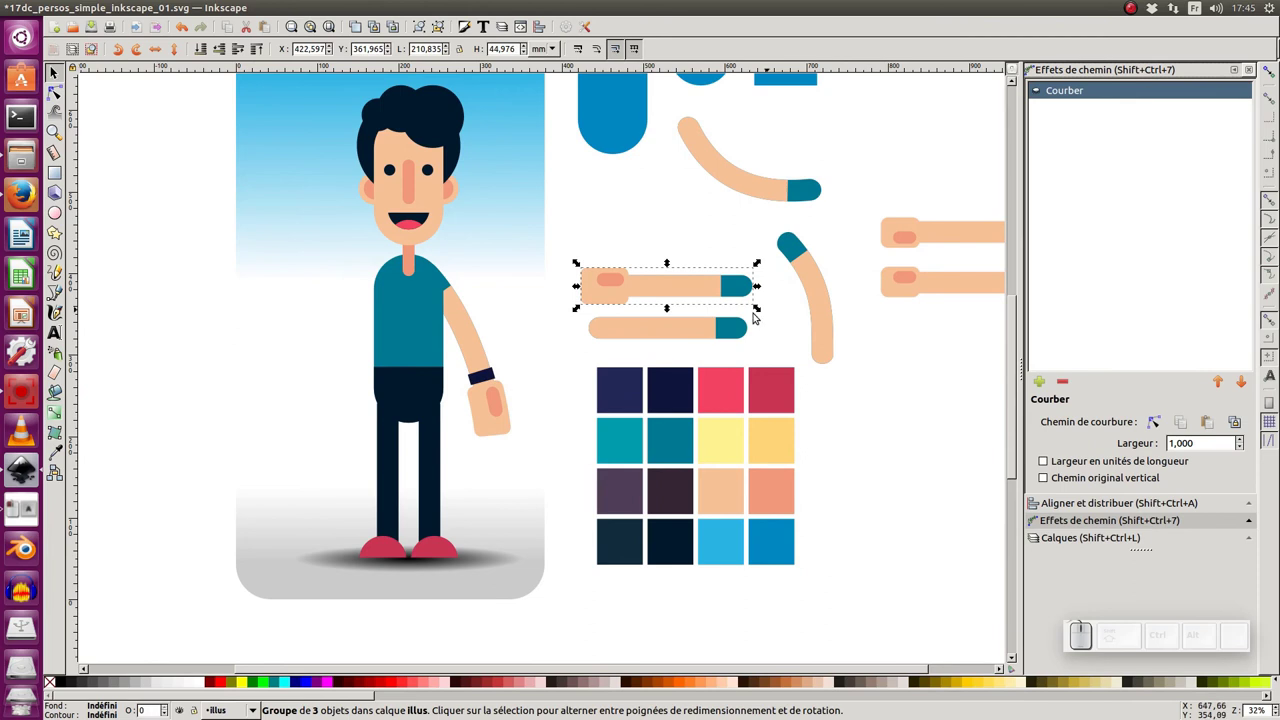
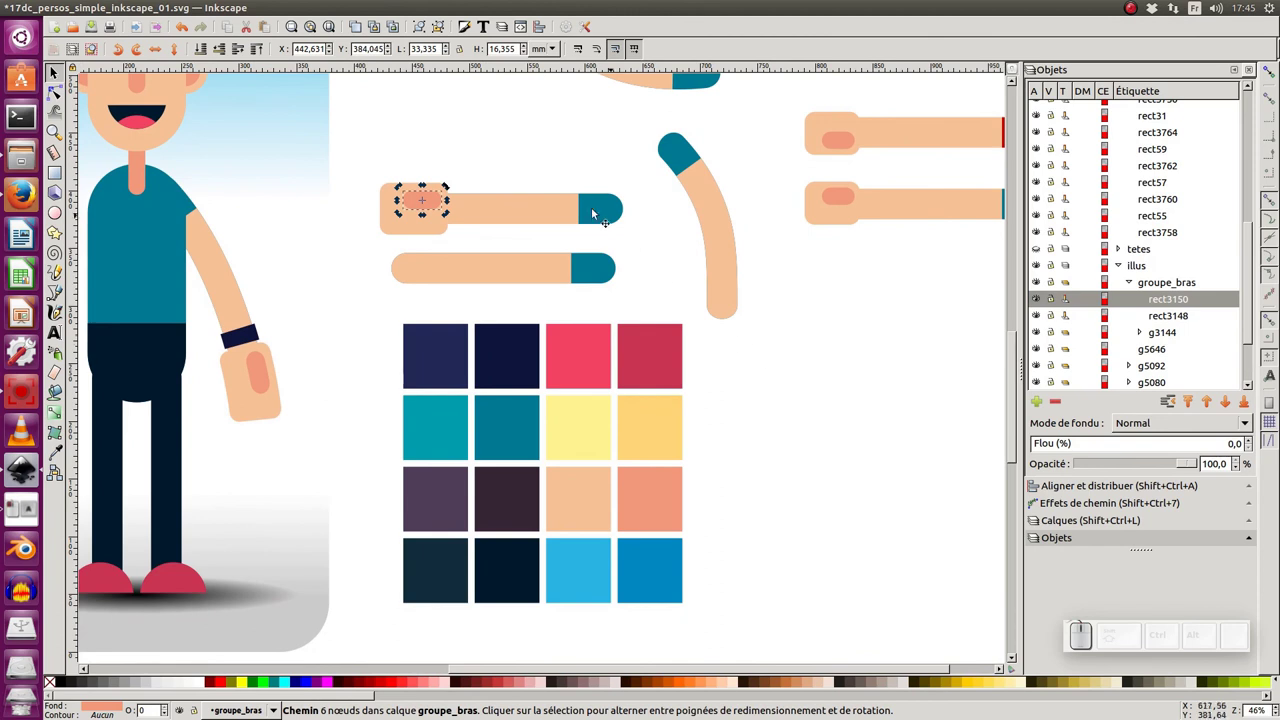
left_click(558, 208)
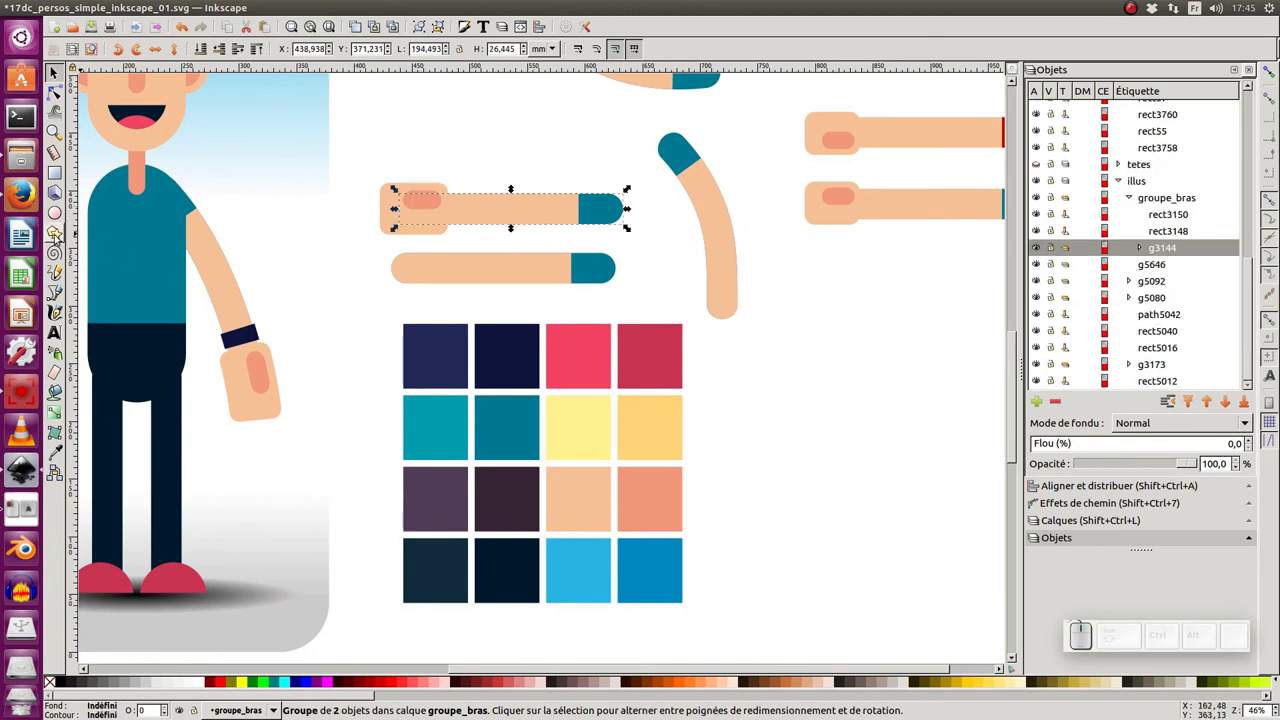
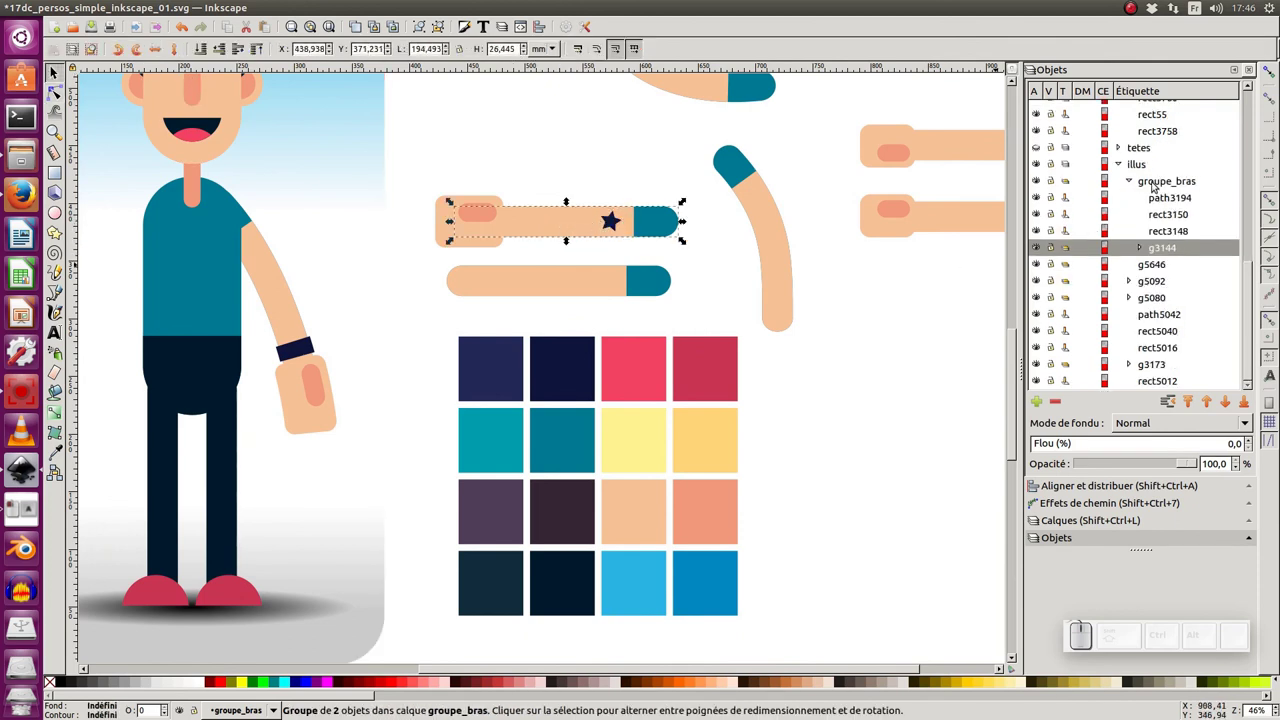
left_click(1146, 166)
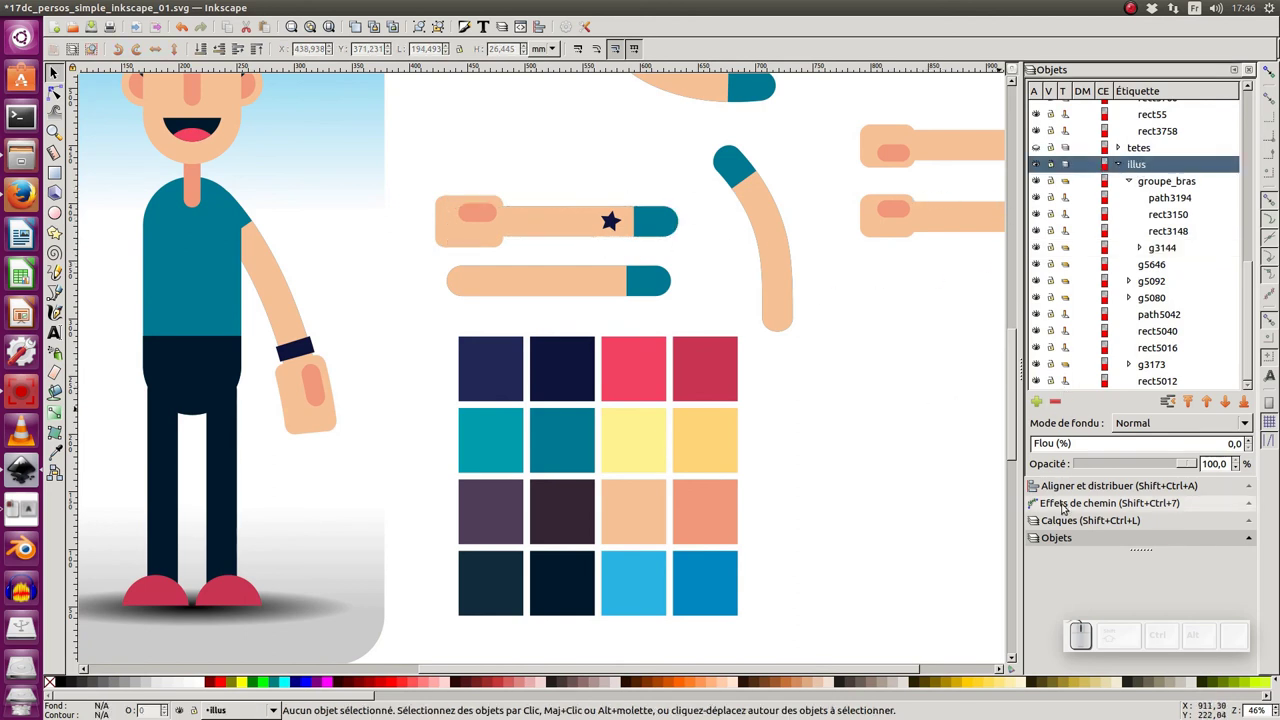
- Show the star on the waving arm via Path Effects, then zoom out and deselect to review the figure
left_click(1073, 505)
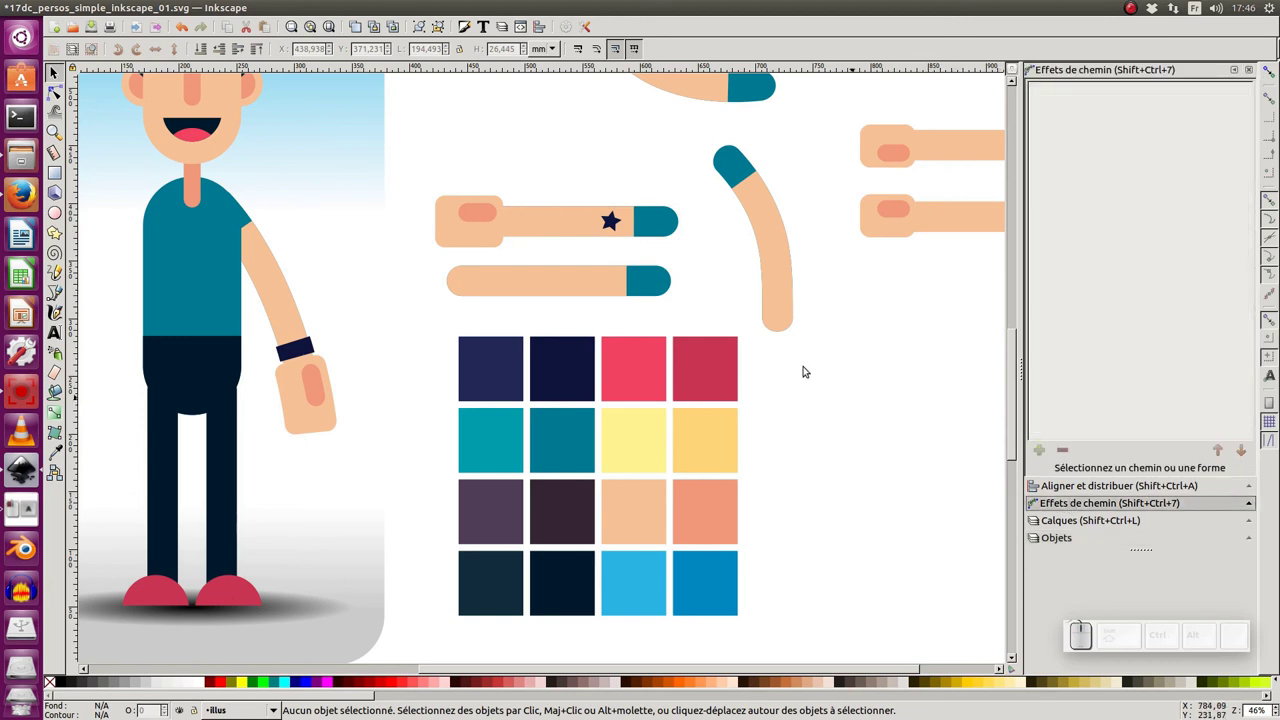
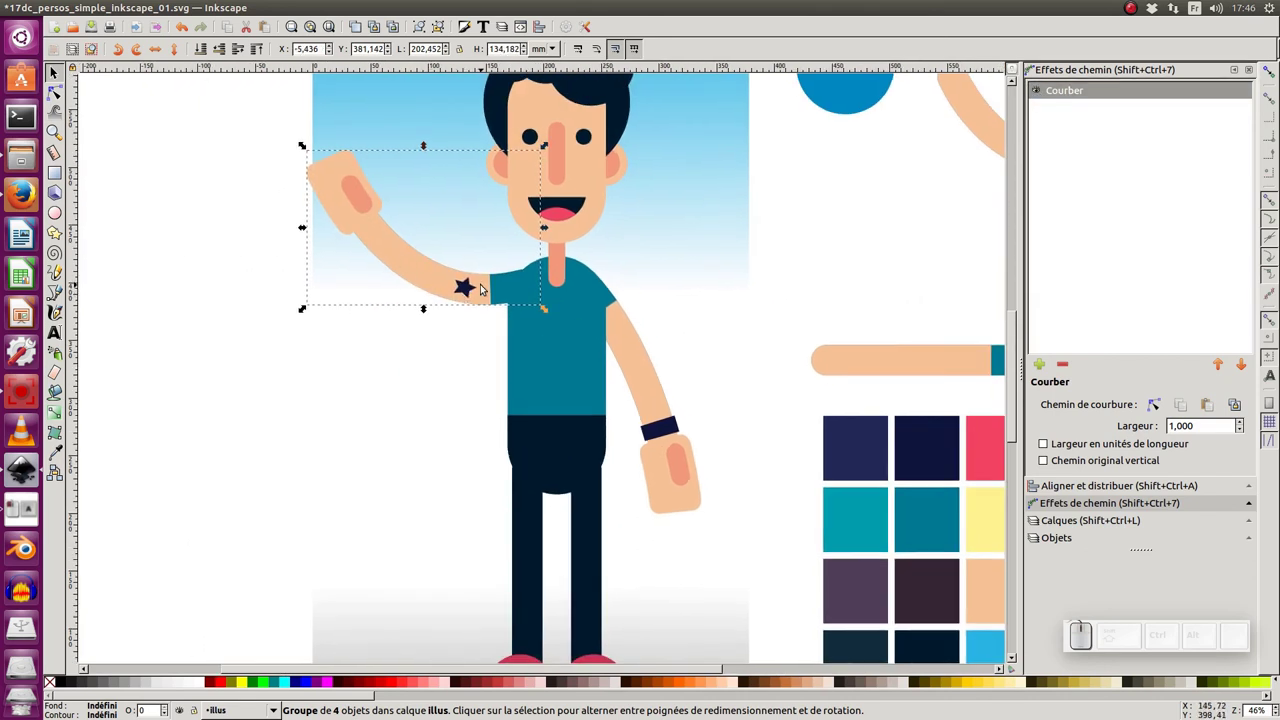
key("KP_Subtract")
middle_click(557, 353)
middle_click(475, 271)
left_click(631, 246)
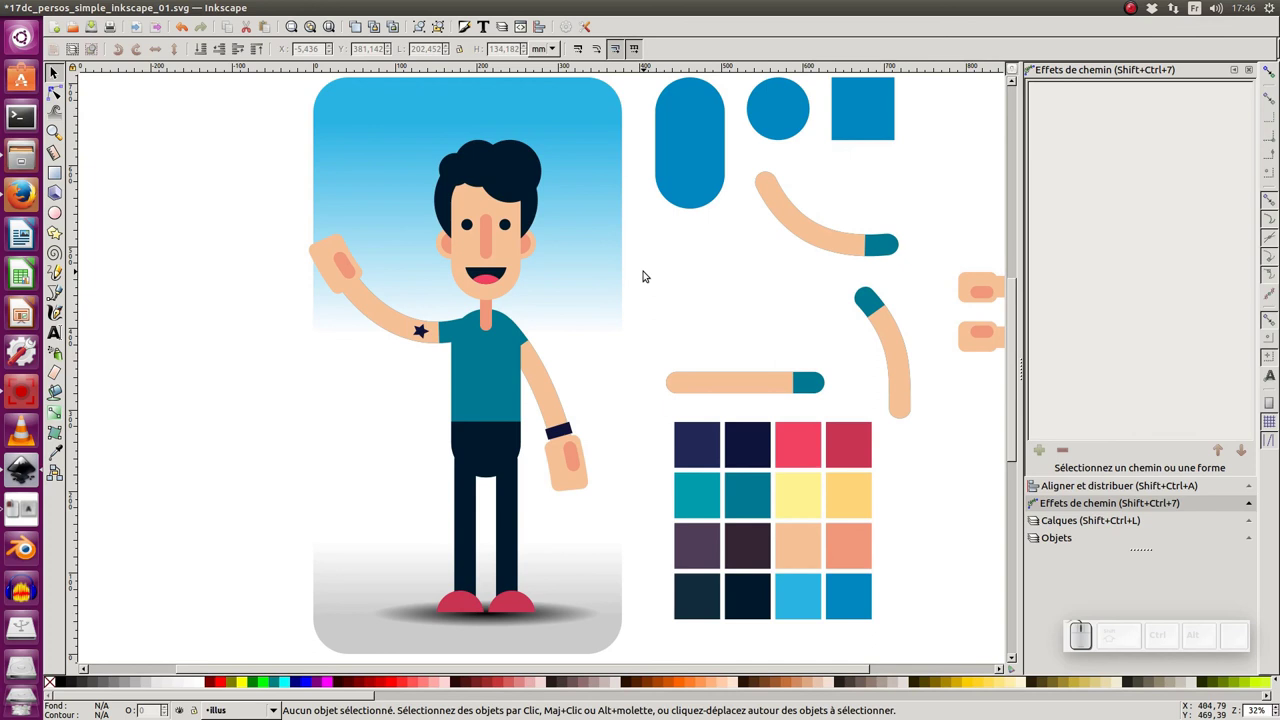
middle_click(651, 272)
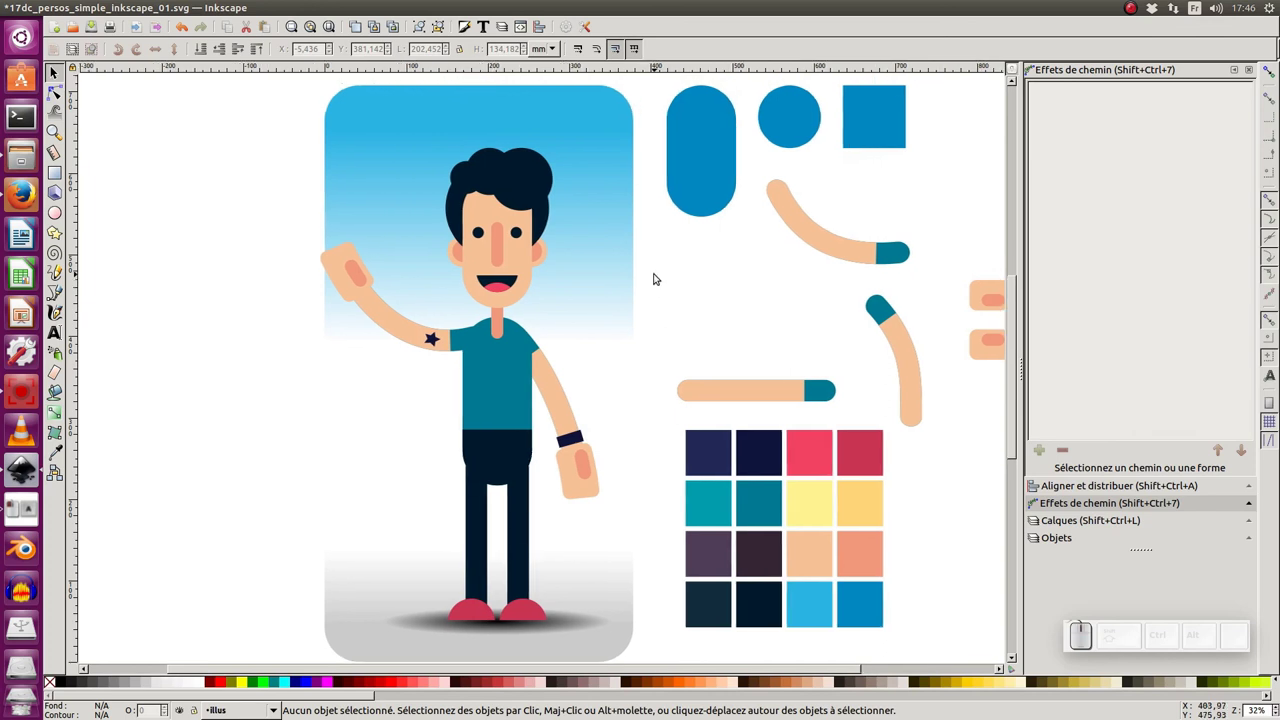